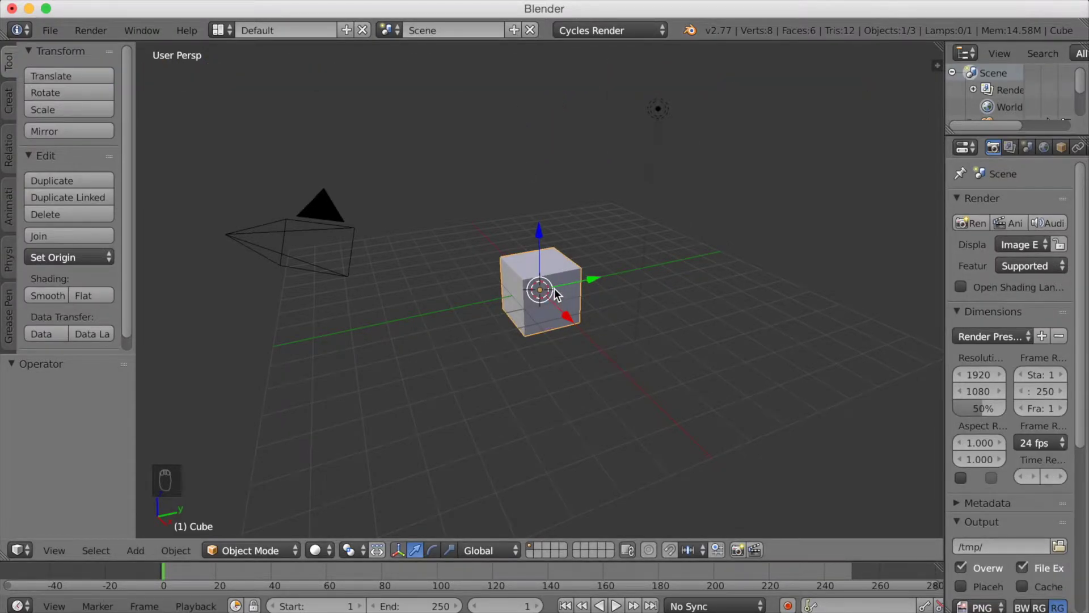
Step: Delete the default cube and the lamp, leaving only the camera
{"action": "key", "text": "x"}
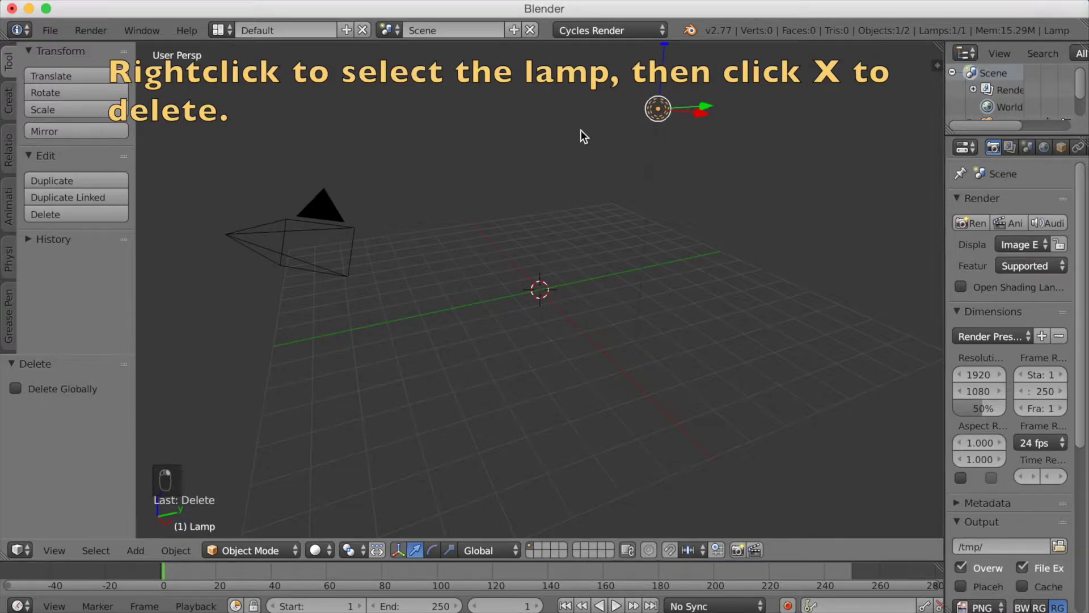
{"action": "key", "text": "x"}
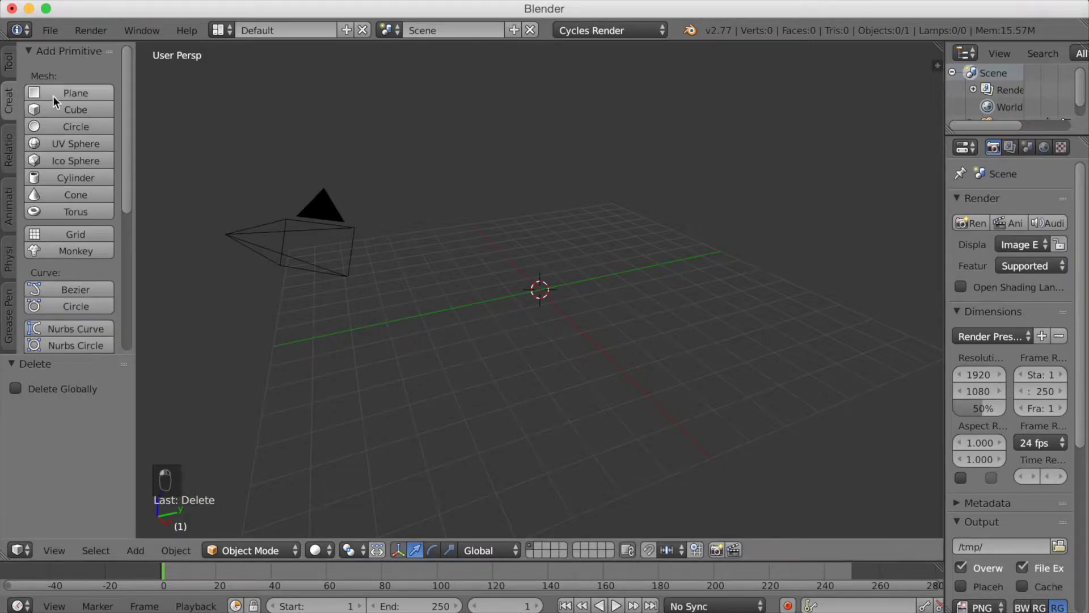
Step: Scale the plane up into a huge ground floor
{"action": "key", "text": "s"}
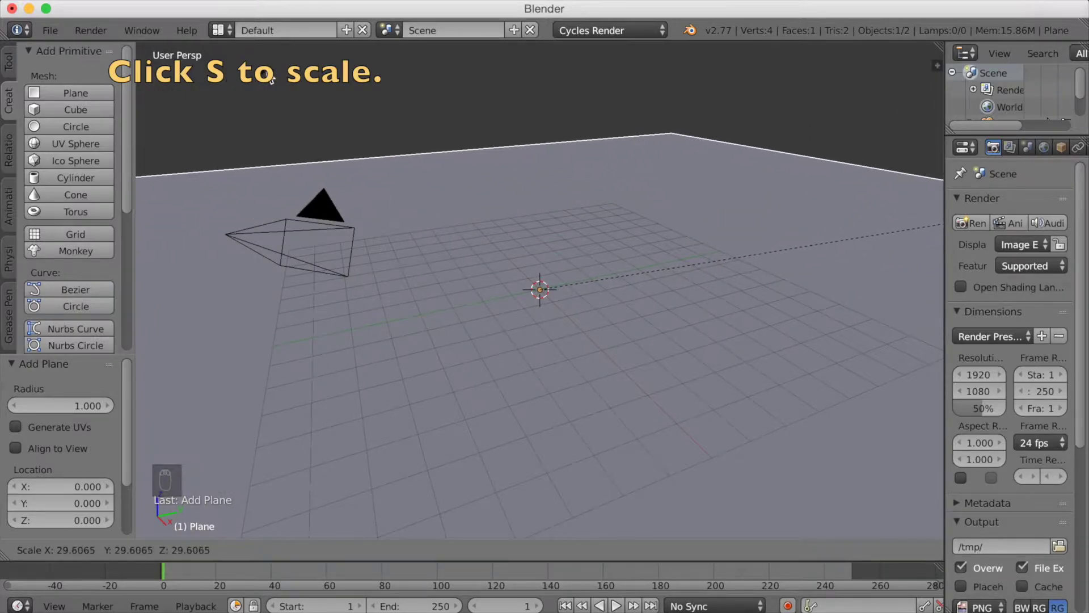
{"action": "left_click_drag", "start_coordinate": [210, 76], "coordinate": [44, 102]}
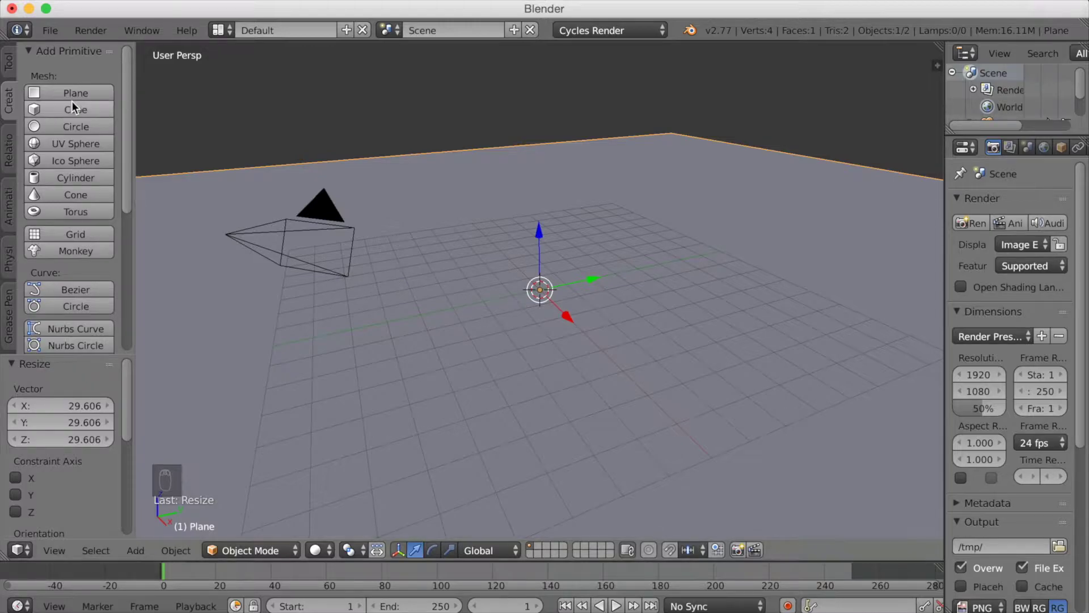
{"action": "left_click_drag", "start_coordinate": [79, 97], "coordinate": [655, 365]}
Step: Duplicate the floor as a smaller plane raised above it and add a UV sphere
{"action": "key", "text": "g"}
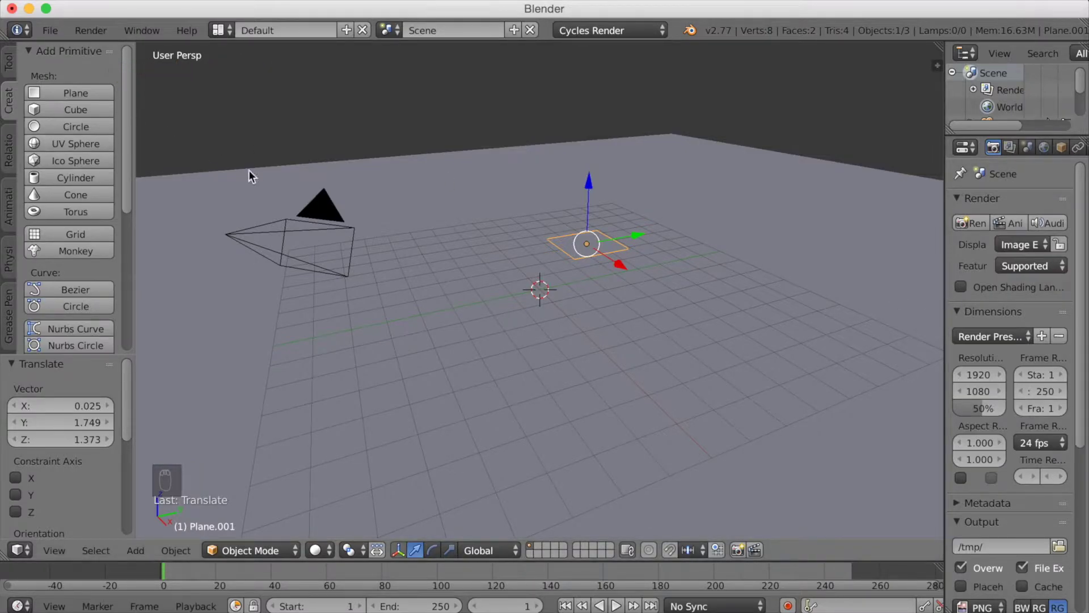
{"action": "key", "text": "s"}
{"action": "left_click_drag", "start_coordinate": [575, 216], "coordinate": [85, 154]}
{"action": "middle_click", "coordinate": [86, 153]}
Step: Add a UV sphere above the floor, give it a Subdivision Surface modifier with smooth shading, and move it to another layer
{"action": "left_click", "coordinate": [86, 153]}
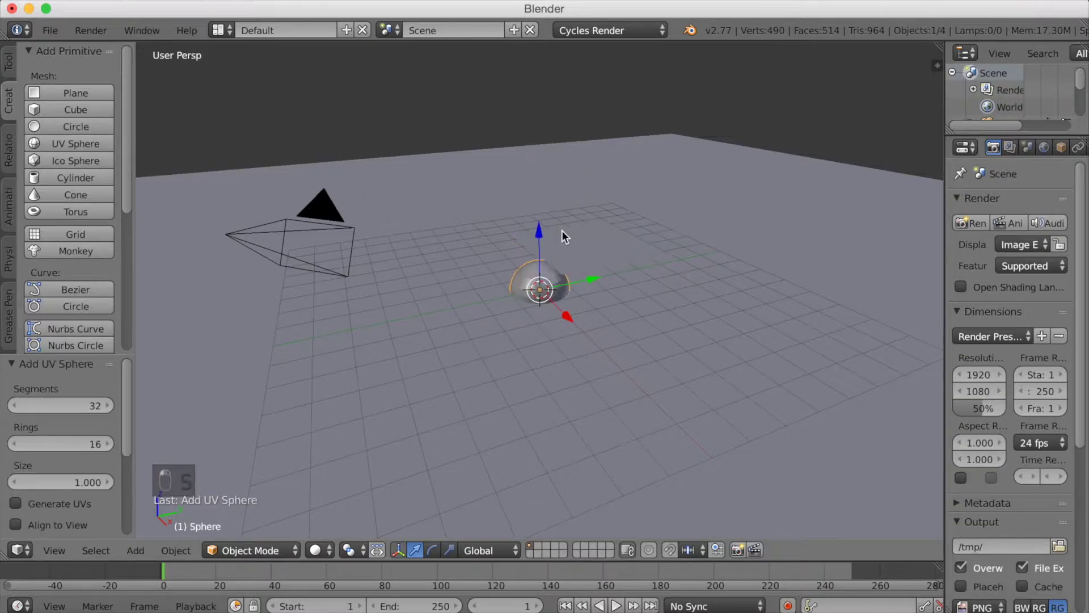
{"action": "key", "text": "g"}
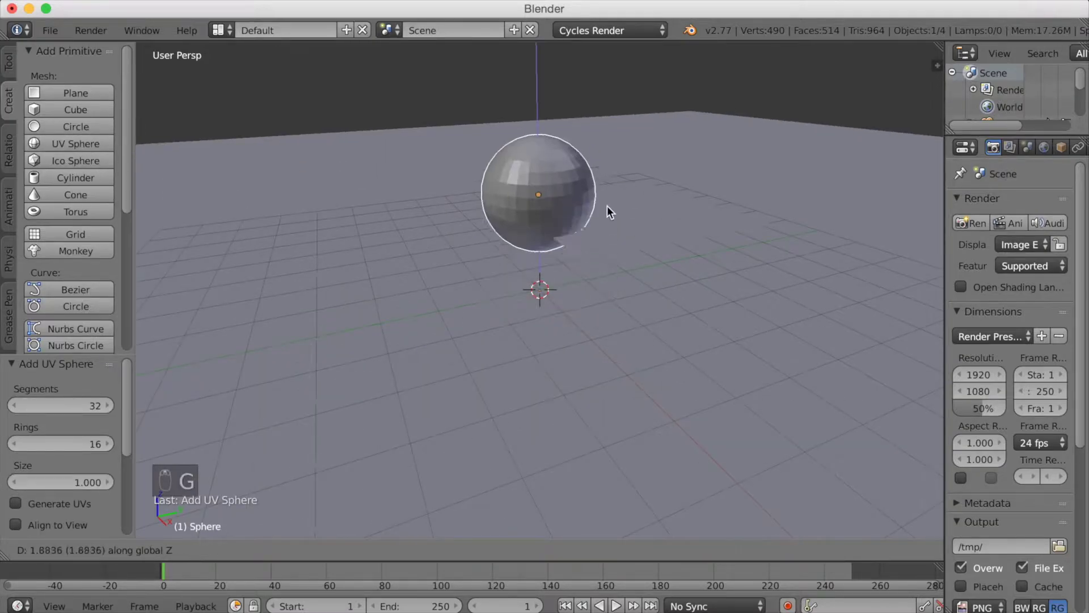
{"action": "key", "text": "g"}
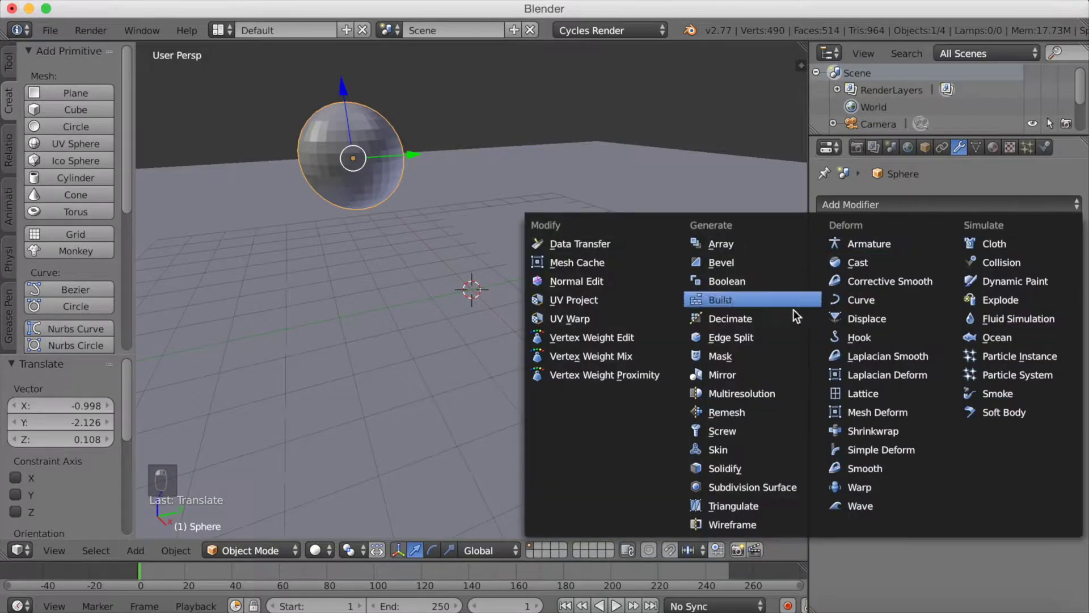
{"action": "left_click_drag", "start_coordinate": [761, 491], "coordinate": [833, 346]}
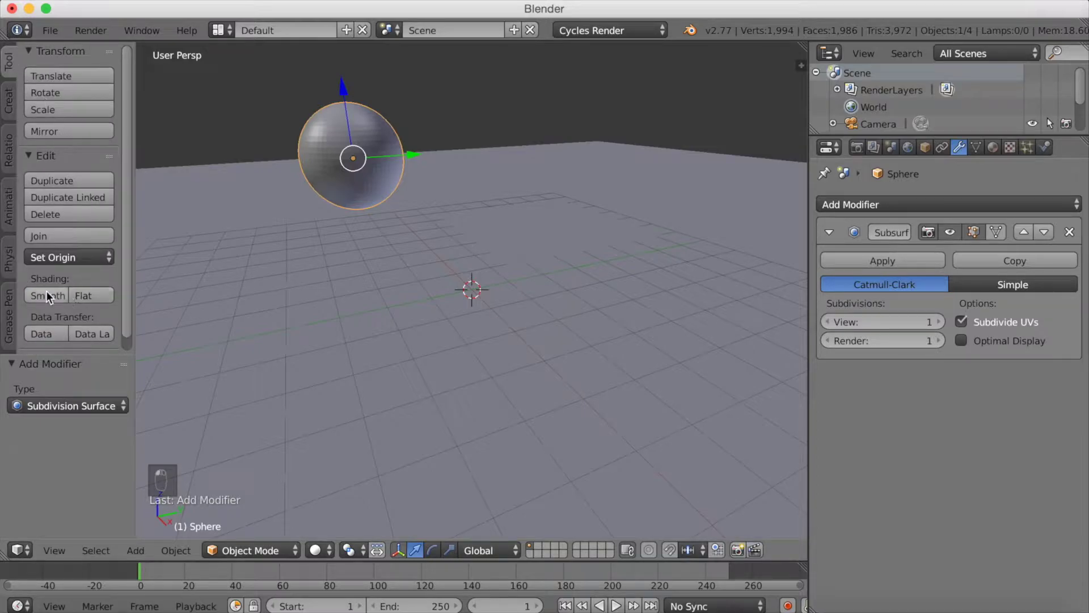
{"action": "middle_click", "coordinate": [48, 294]}
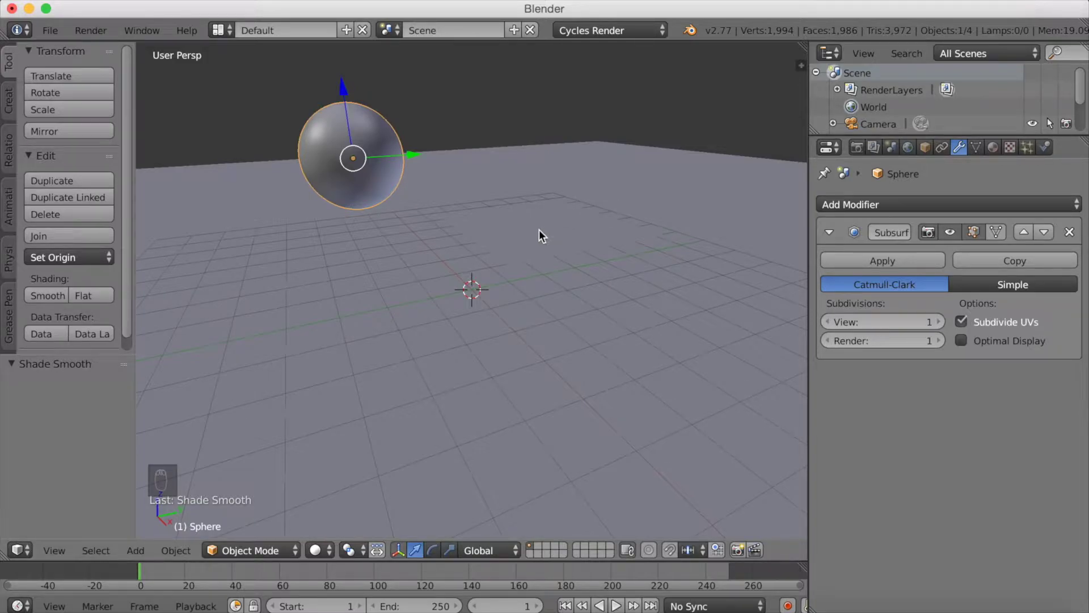
{"action": "key", "text": "m"}
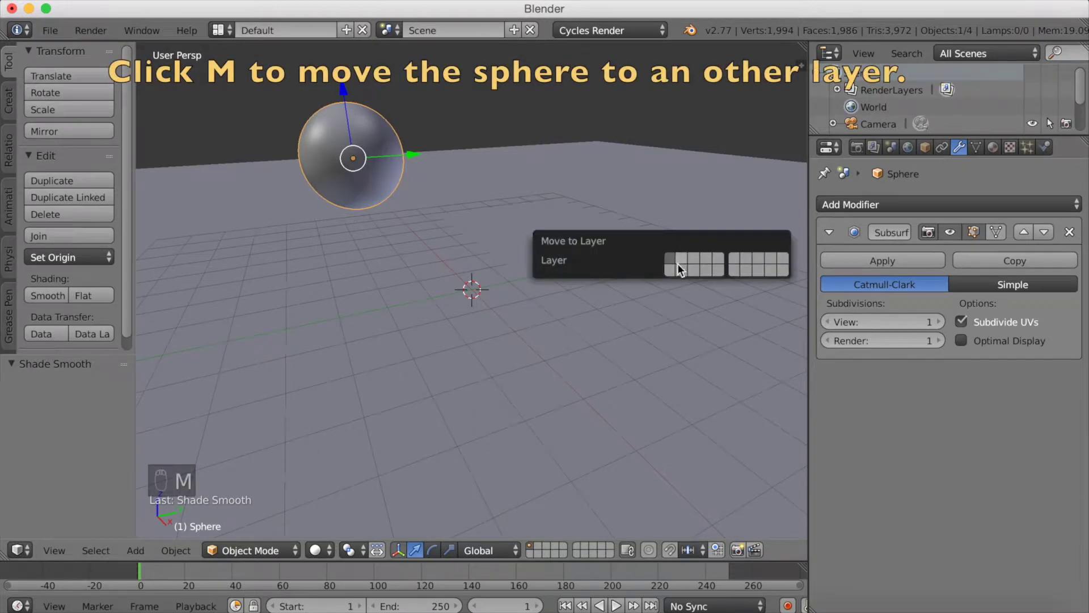
Step: Give the raised plane a 5000-particle system emitting the sphere as objects, velocity 5/5, size 0.21, random size 0.101
{"action": "right_click", "coordinate": [530, 216]}
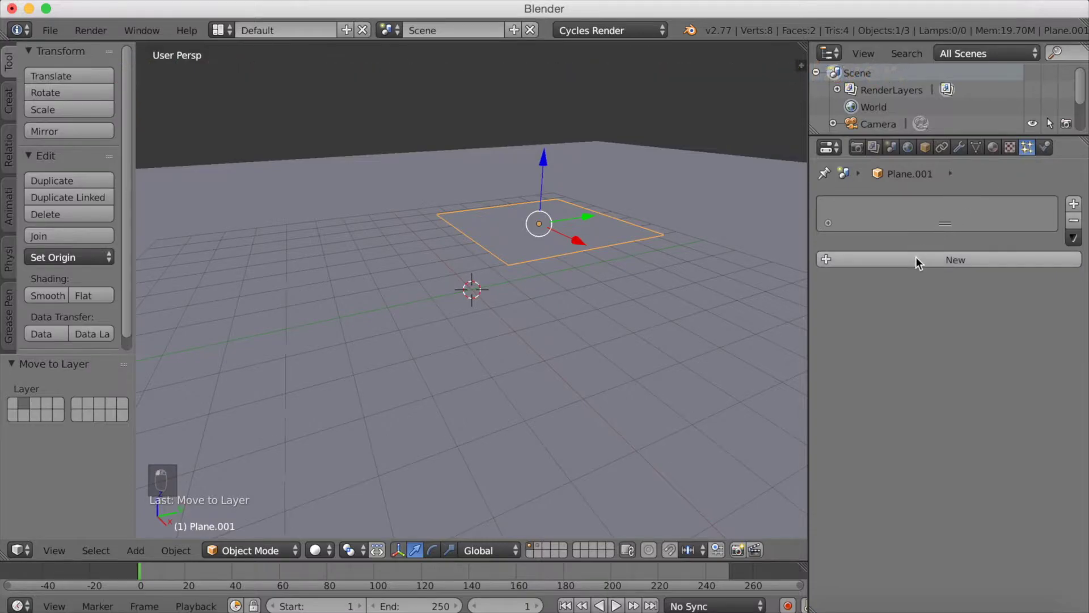
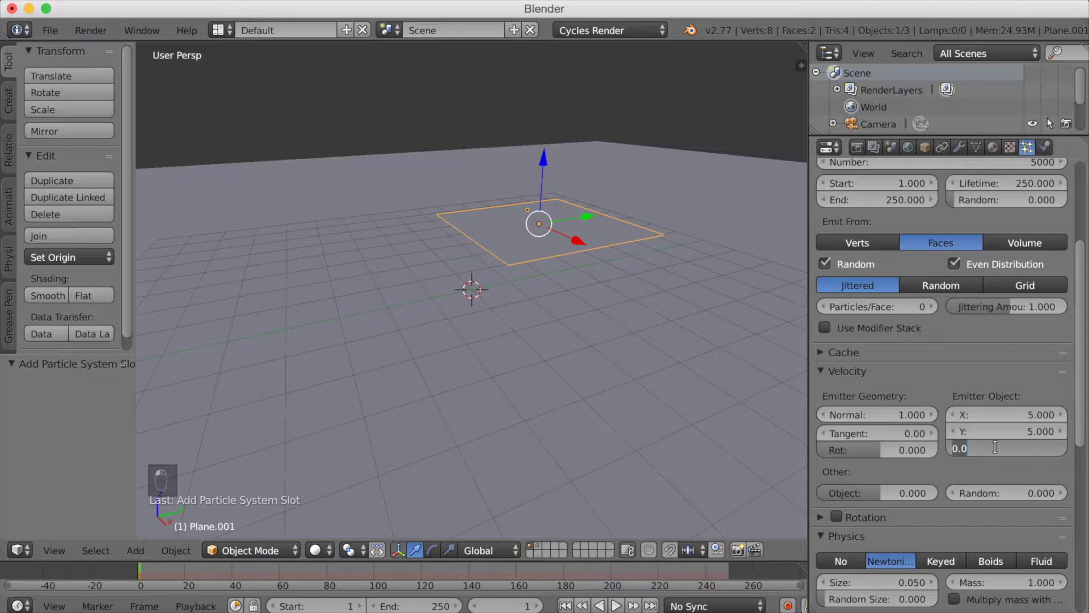
{"action": "left_click_drag", "start_coordinate": [1001, 451], "coordinate": [980, 488]}
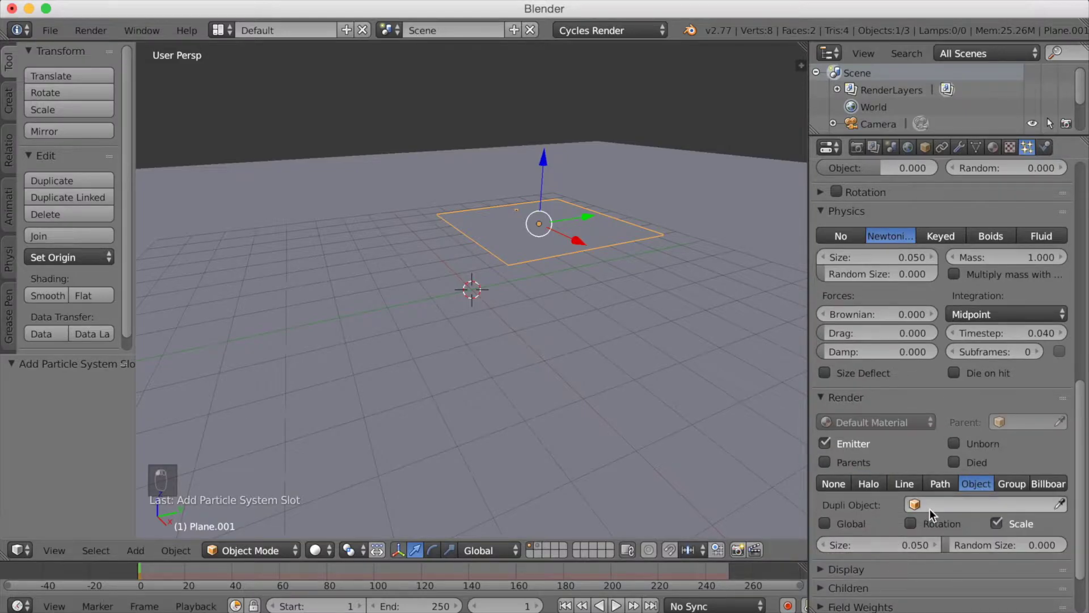
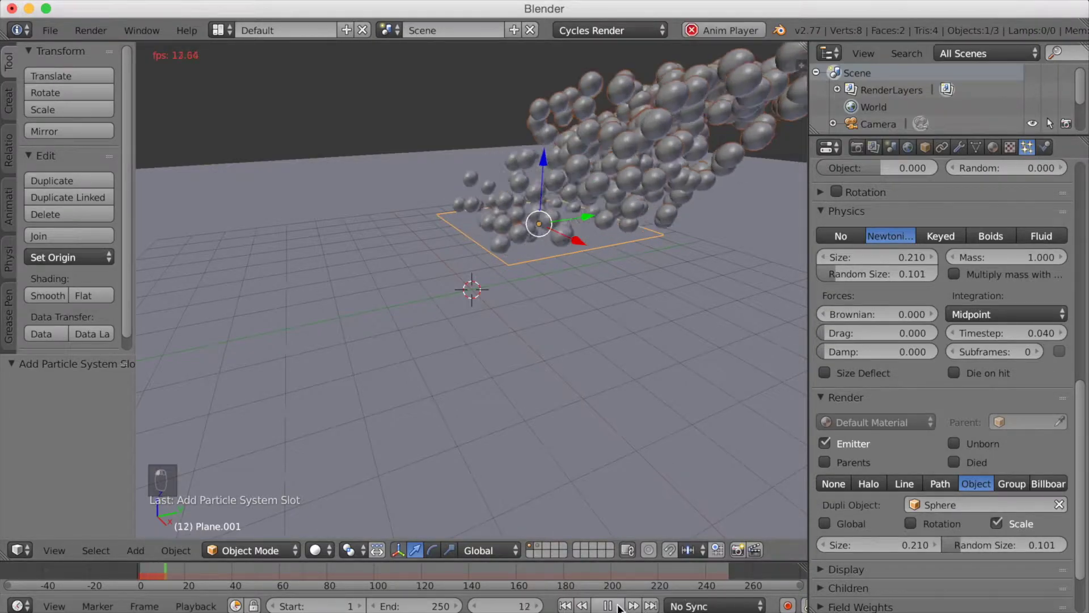
Step: Play the particle animation and zoom out to see the whole arc of spheres
{"action": "left_click_drag", "start_coordinate": [508, 414], "coordinate": [580, 378]}
{"action": "left_click_drag", "start_coordinate": [573, 356], "coordinate": [648, 375]}
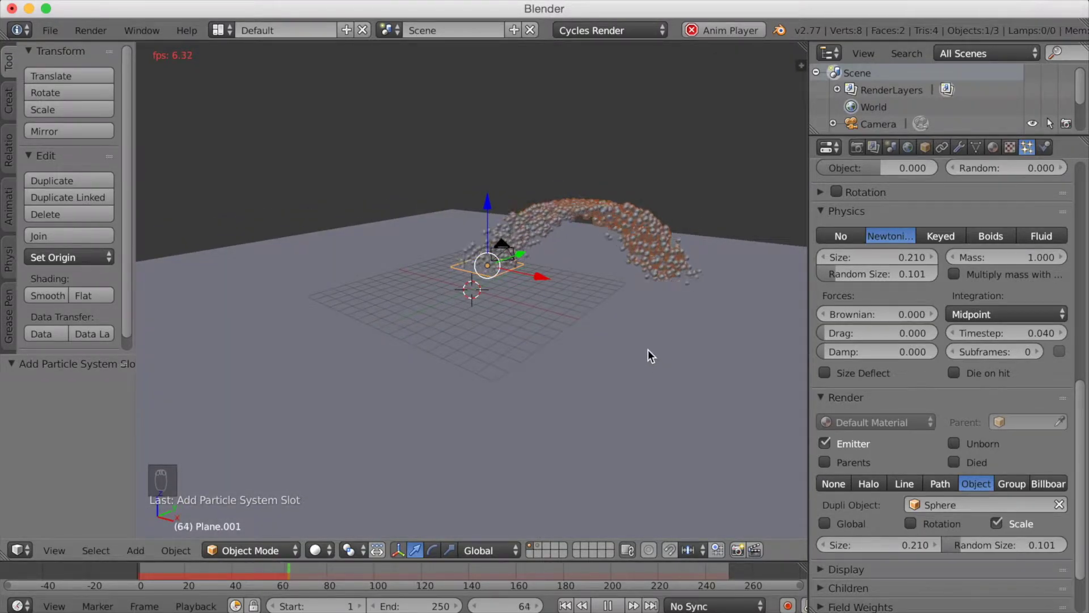
{"action": "middle_click", "coordinate": [1048, 122]}
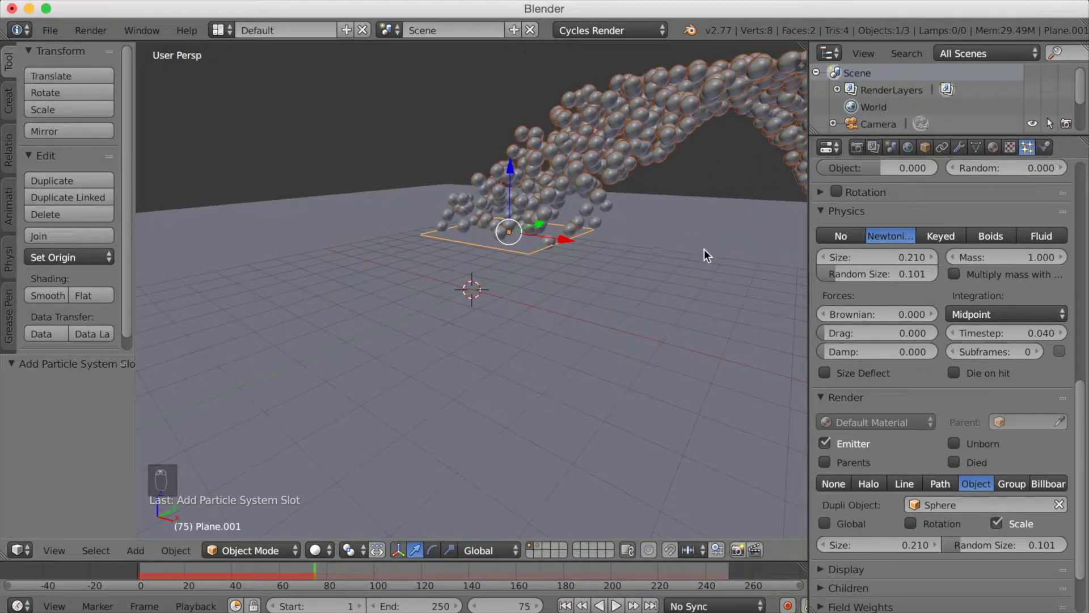
{"action": "middle_click", "coordinate": [710, 298]}
Step: Rotate the emitter plane to a tilt and scale it down so the spheres spill at an angle
{"action": "key", "text": "r"}
{"action": "key", "text": "s"}
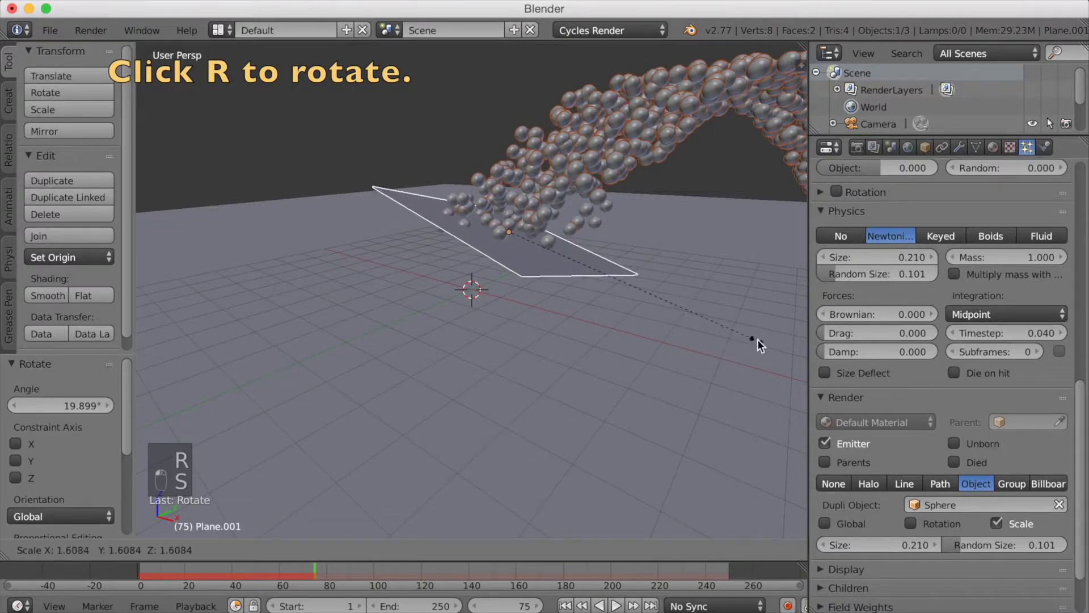
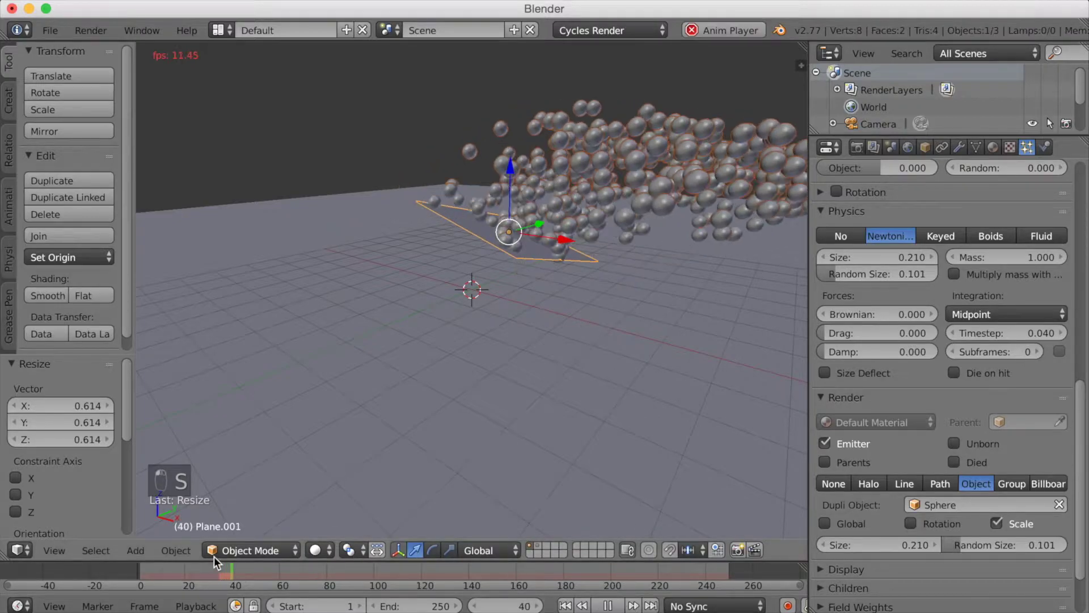
{"action": "middle_click", "coordinate": [252, 550]}
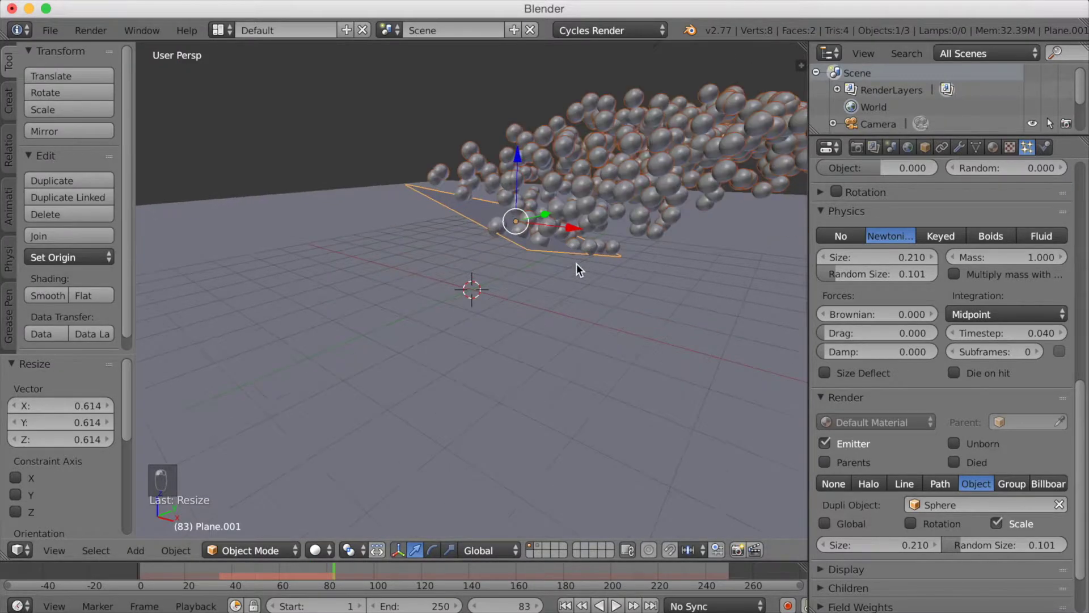
Step: Rewind to frame zero, set particle size 0.95 then 0.37, and rescale the emitter plane
{"action": "left_click_drag", "start_coordinate": [321, 518], "coordinate": [305, 573]}
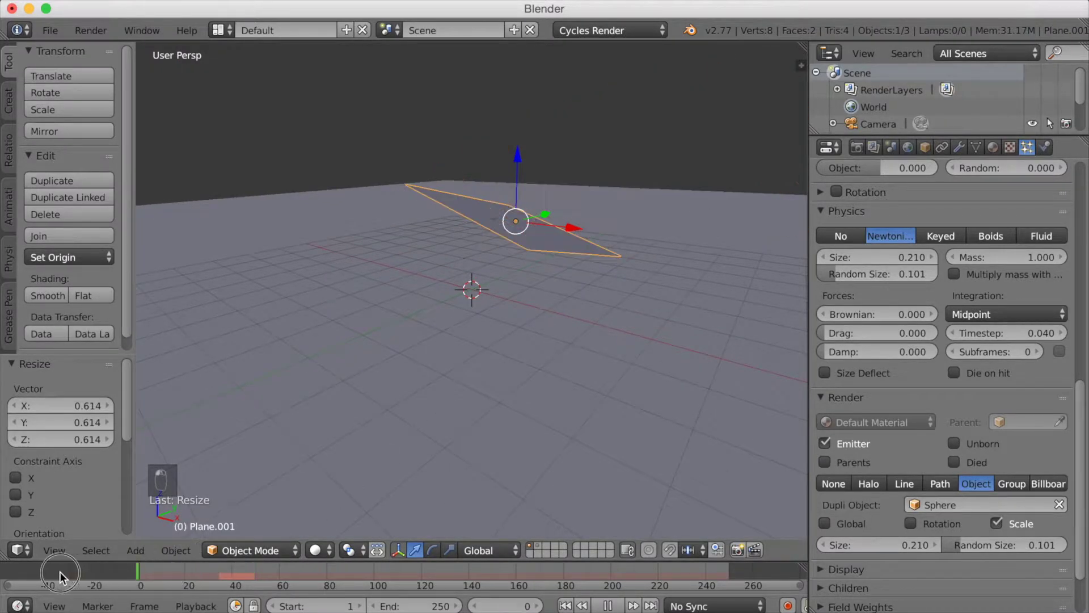
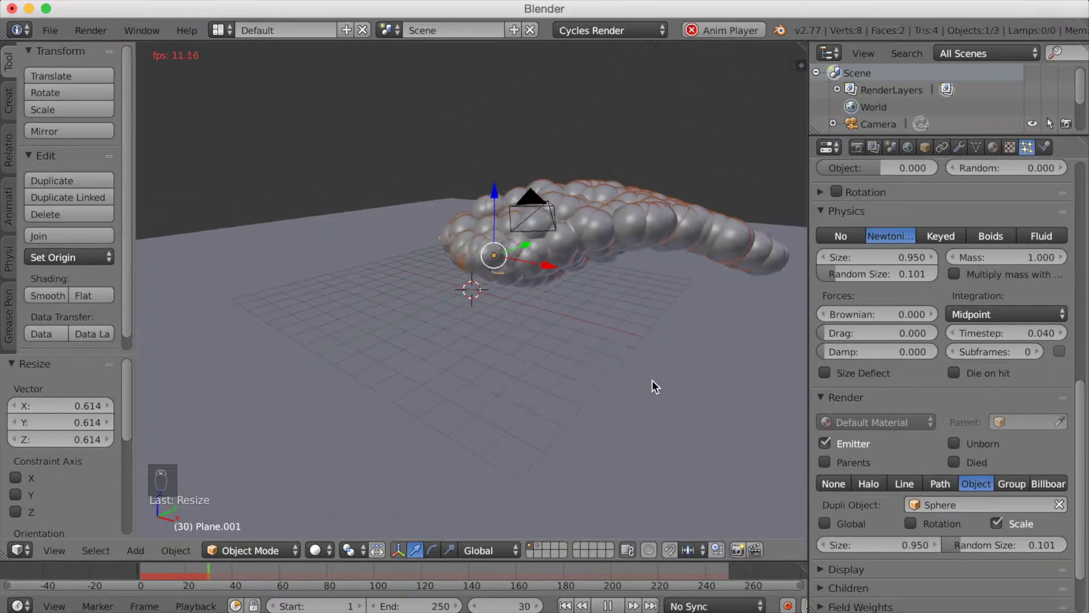
{"action": "key", "text": "s"}
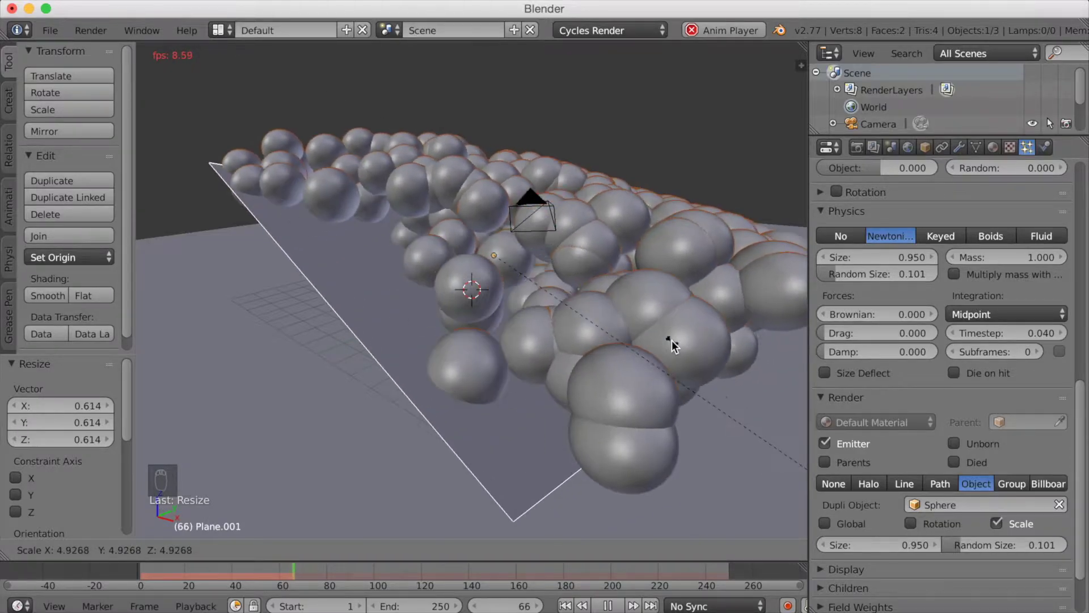
{"action": "left_click_drag", "start_coordinate": [651, 323], "coordinate": [656, 334]}
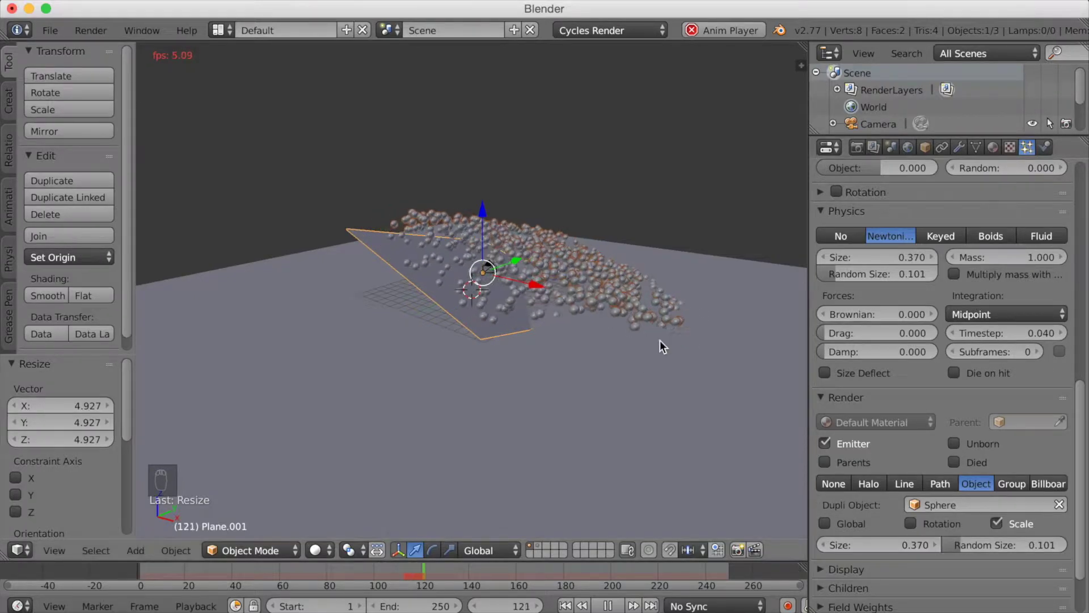
{"action": "key", "text": "s"}
{"action": "left_click", "coordinate": [614, 271]}
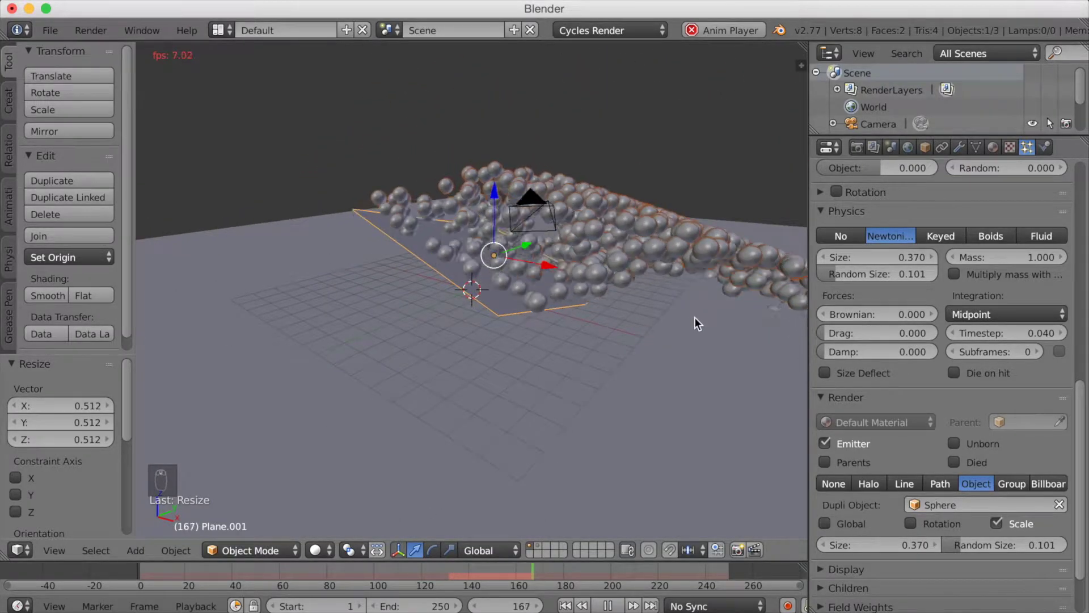
{"action": "key", "text": "s"}
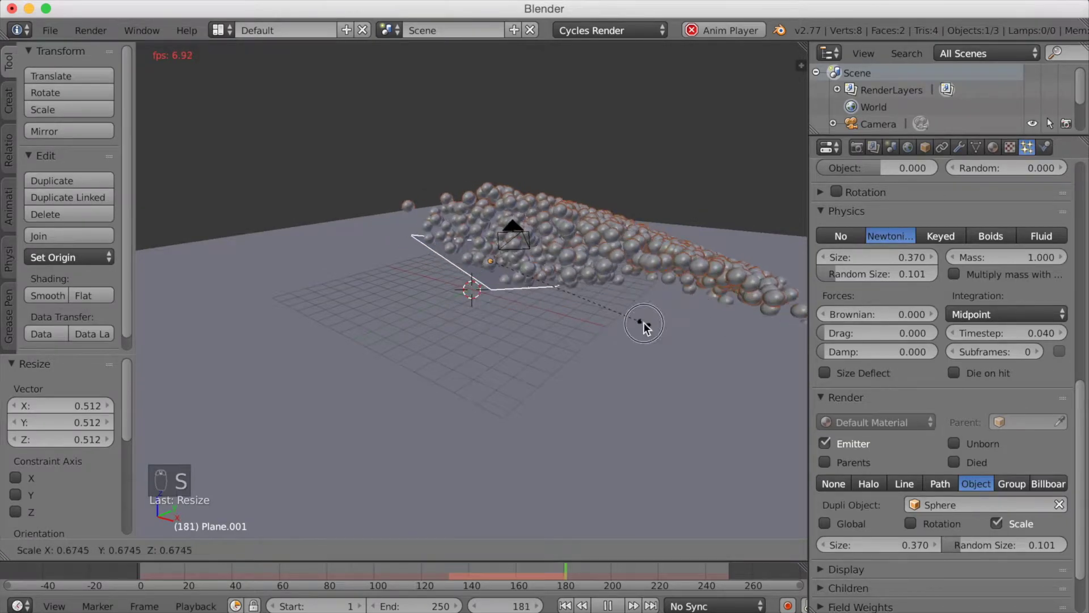
Step: Move the tilted emitter plane higher and off to one side
{"action": "key", "text": "g"}
{"action": "left_click", "coordinate": [584, 300]}
Step: Set the sphere particle Render Size to 0.290 and stop playback at frame 0
{"action": "left_click_drag", "start_coordinate": [584, 299], "coordinate": [627, 258]}
{"action": "middle_click", "coordinate": [626, 258]}
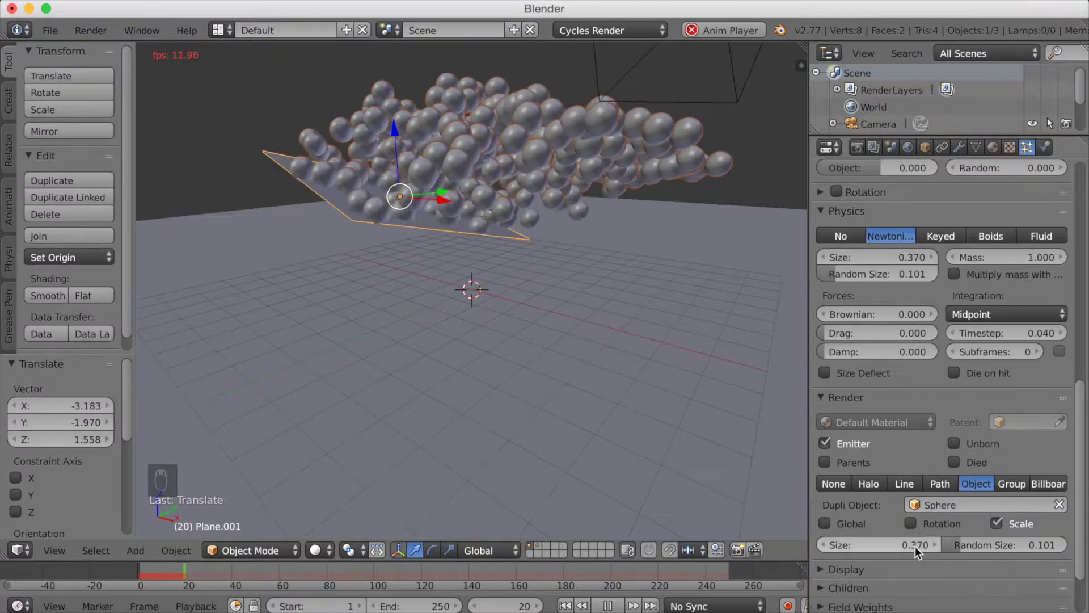
{"action": "middle_click", "coordinate": [919, 551]}
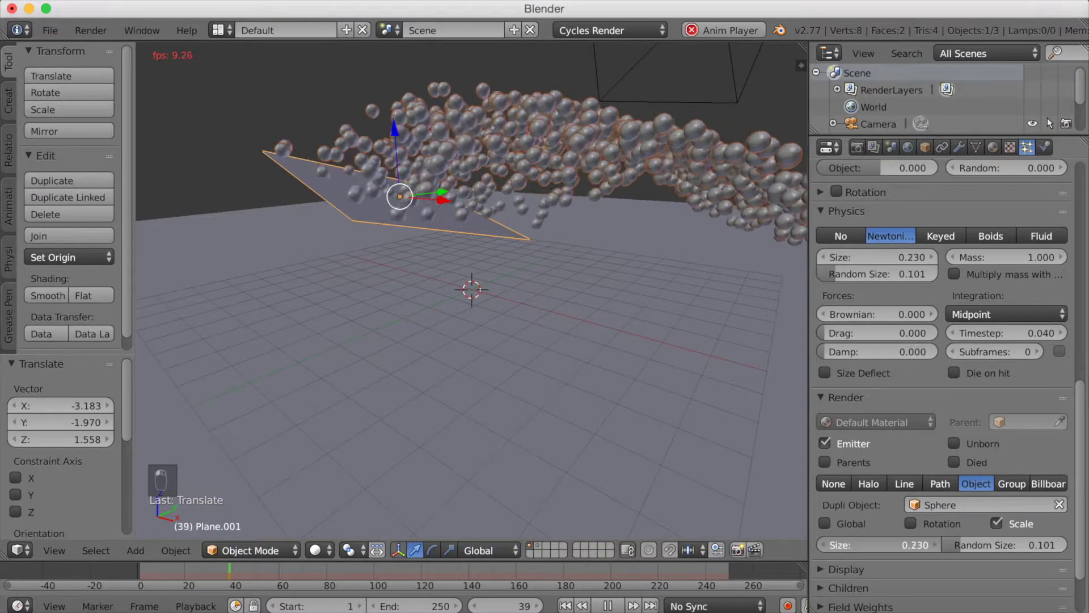
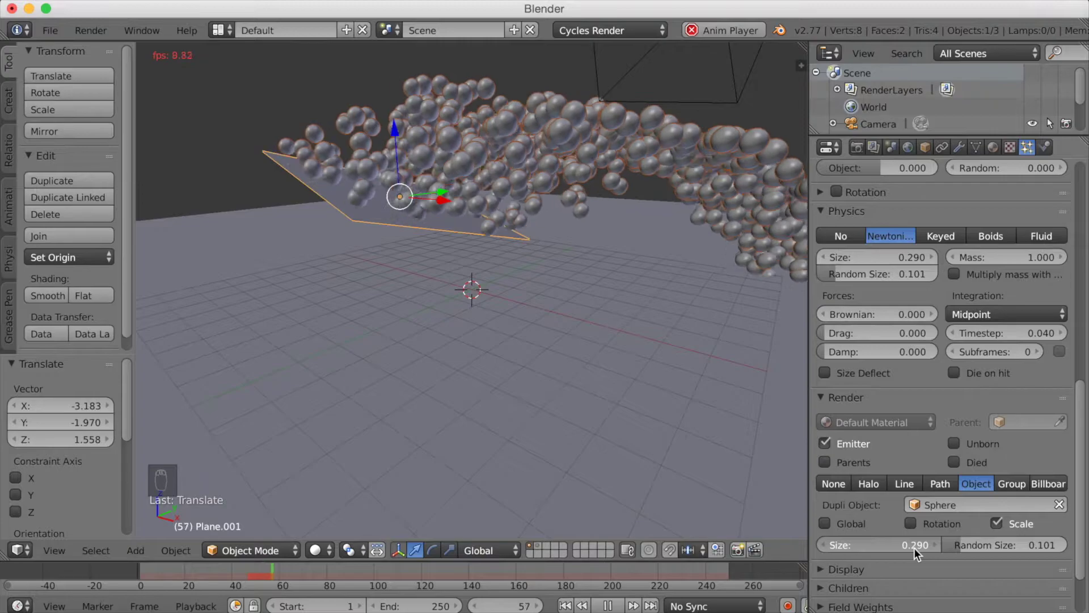
{"action": "left_click_drag", "start_coordinate": [542, 319], "coordinate": [456, 554]}
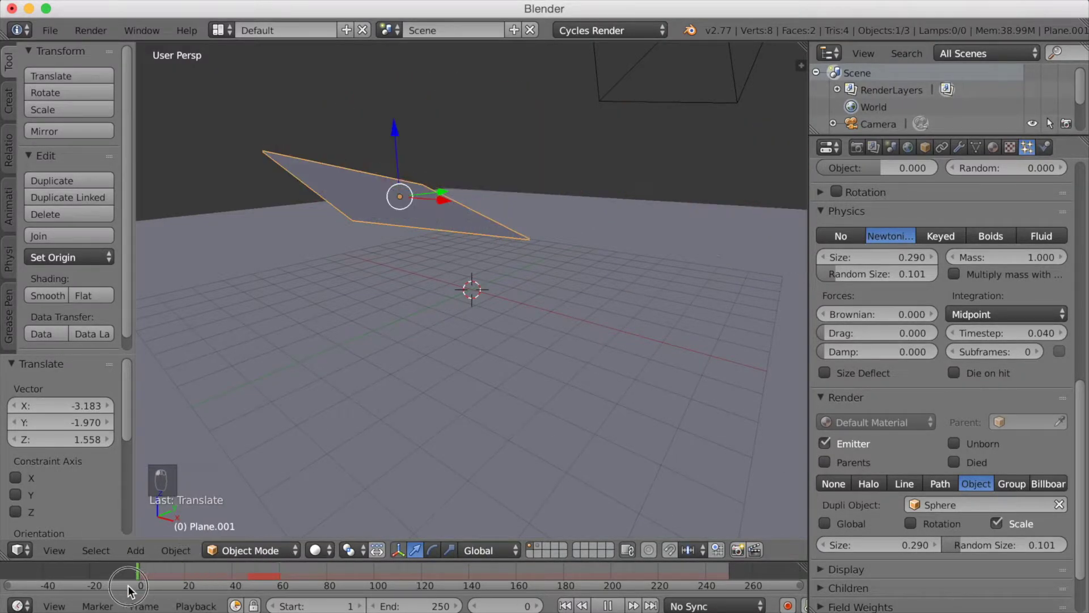
Step: Orbit around the emitter plane and add a new mesh plane to the scene
{"action": "left_click_drag", "start_coordinate": [269, 554], "coordinate": [272, 535]}
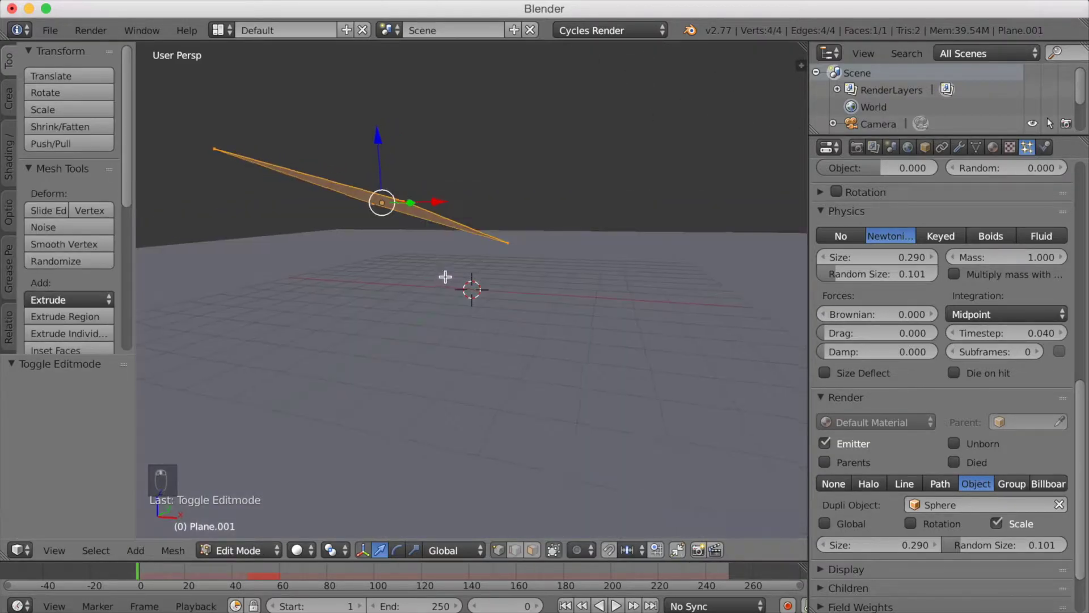
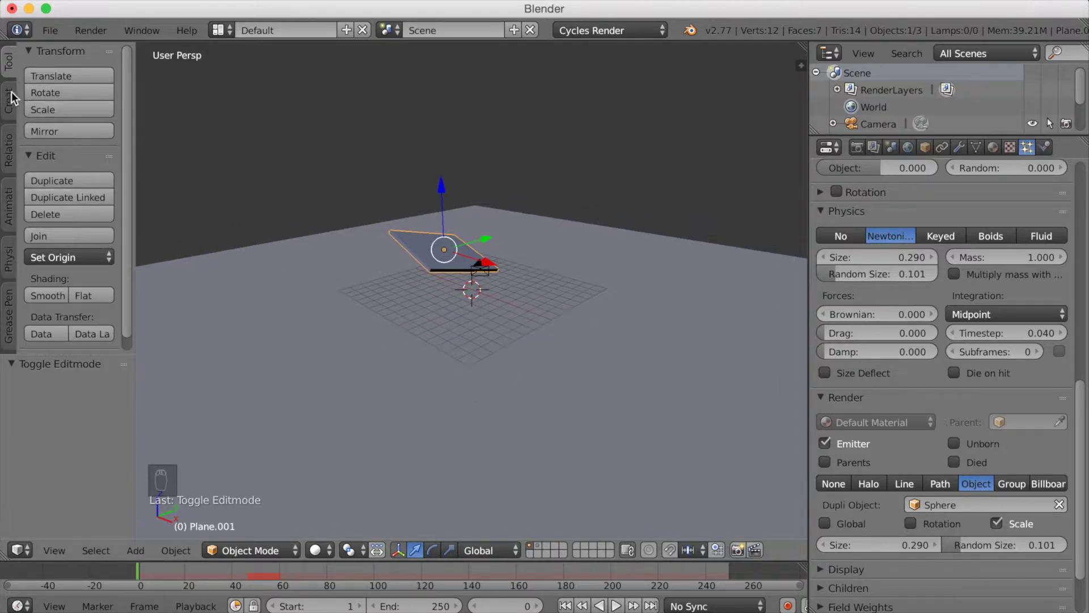
{"action": "middle_click", "coordinate": [4, 99]}
{"action": "left_click_drag", "start_coordinate": [470, 246], "coordinate": [513, 249]}
Step: Raise, tilt and enlarge the new plane high above the floor as an emission light of strength 8
{"action": "key", "text": "g"}
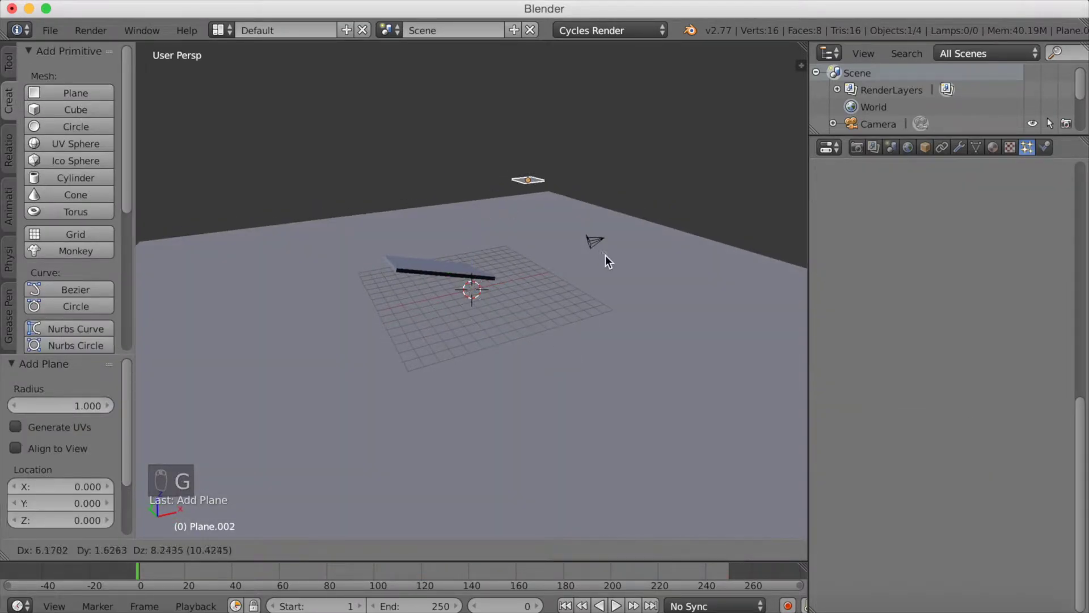
{"action": "left_click", "coordinate": [627, 270]}
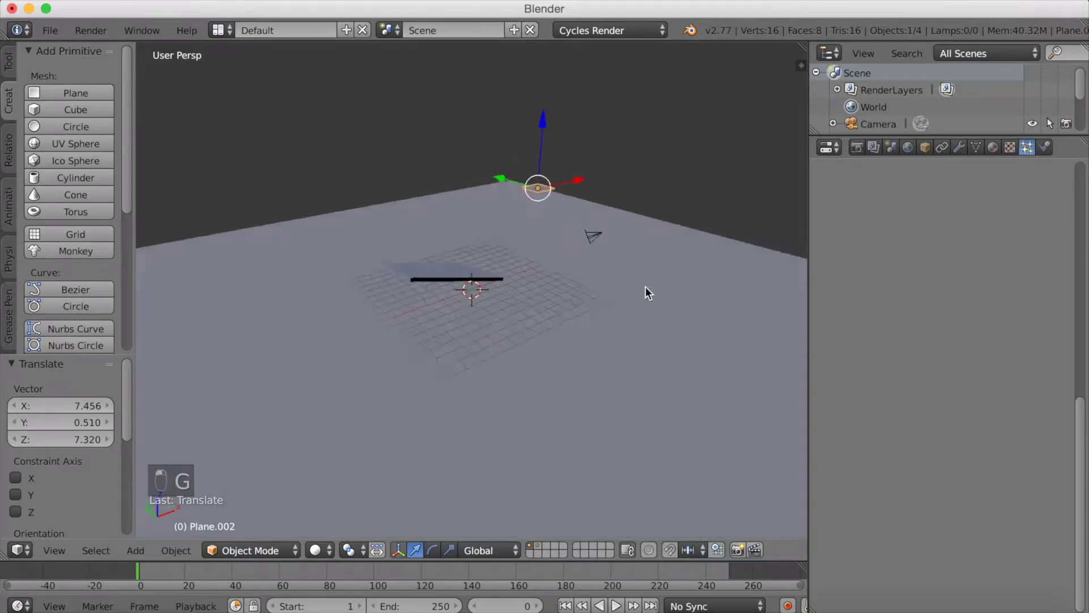
{"action": "key", "text": "r"}
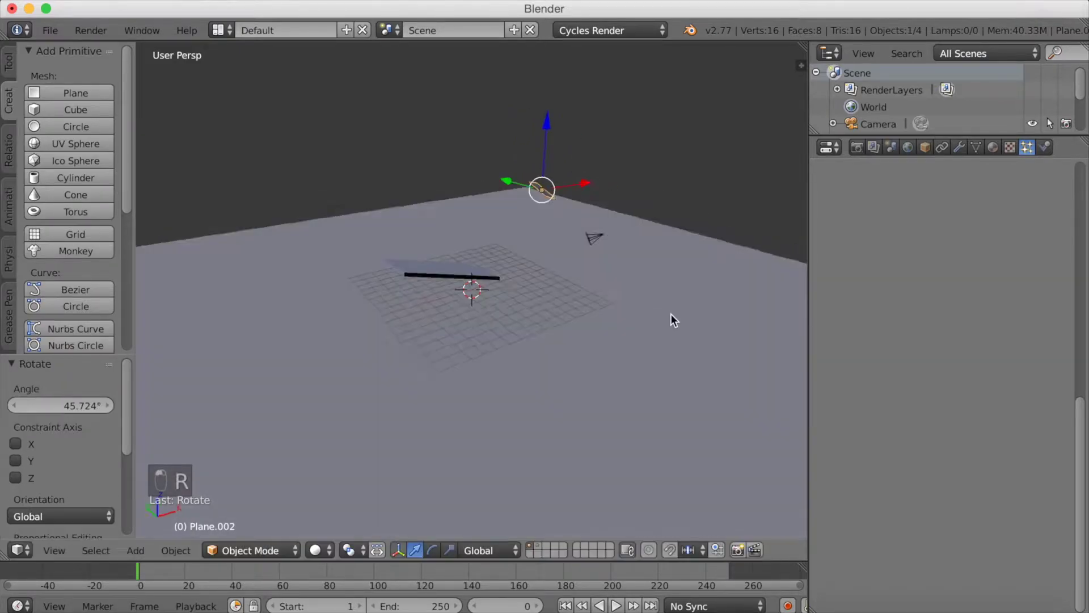
{"action": "key", "text": "s"}
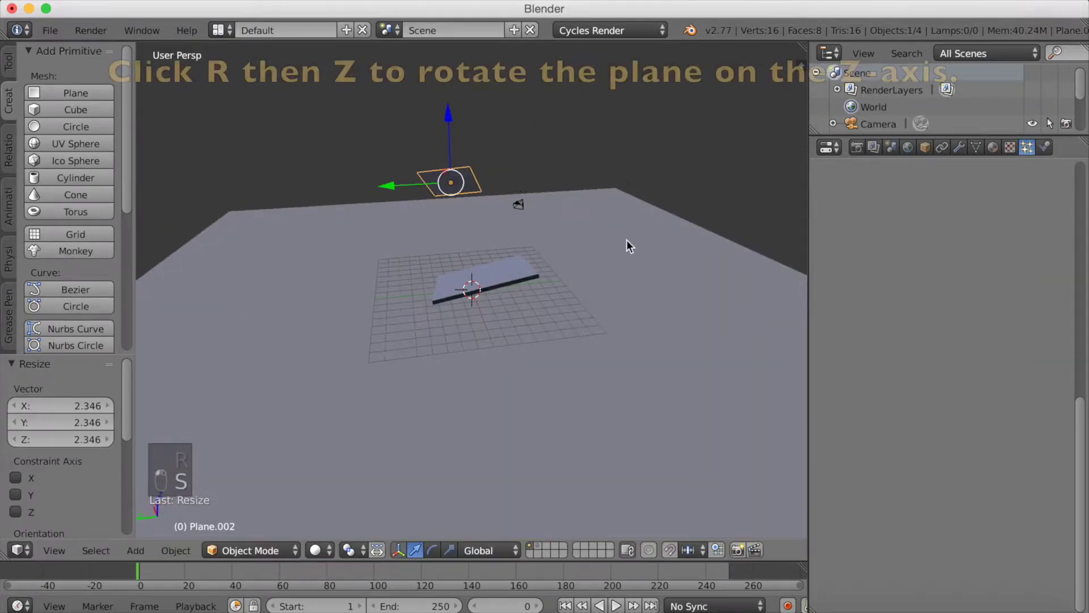
{"action": "key", "text": "r"}
{"action": "key", "text": "g"}
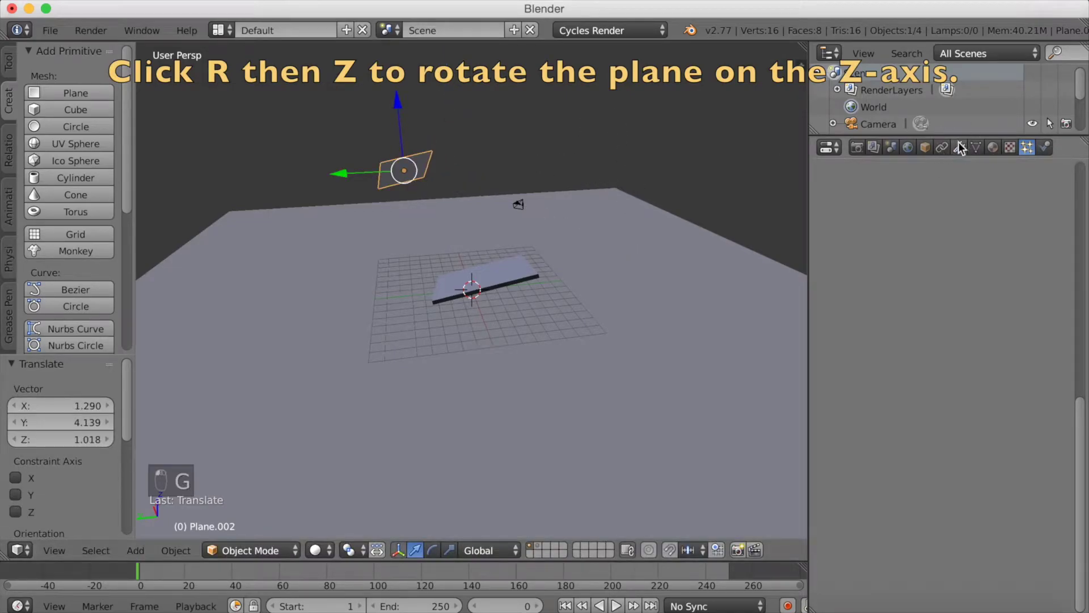
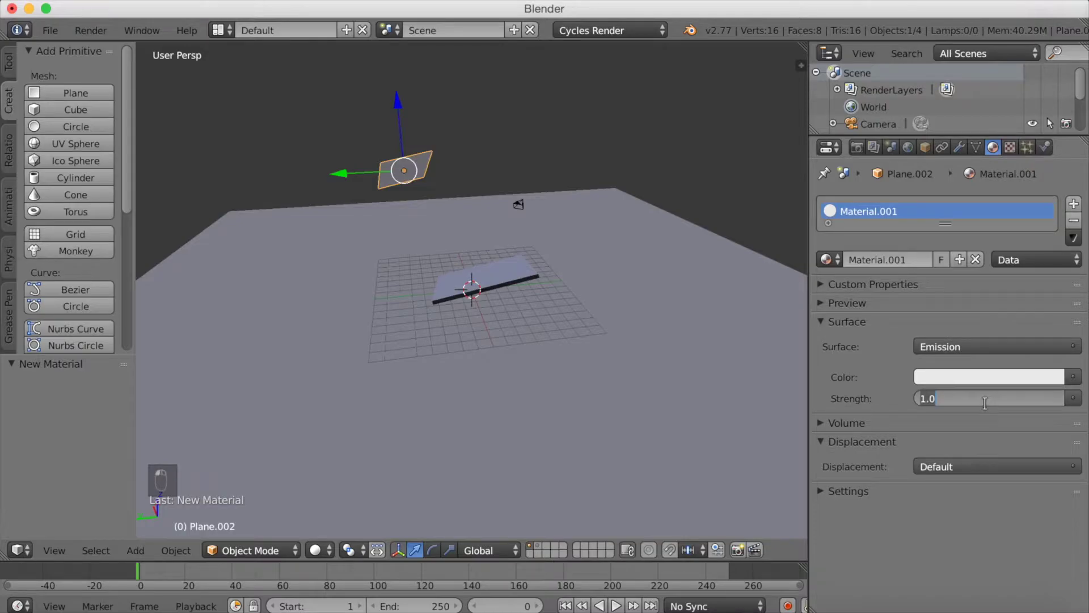
Step: Switch to Rendered shading, view through the camera then from the top, and start moving the light plane
{"action": "left_click_drag", "start_coordinate": [990, 407], "coordinate": [319, 554]}
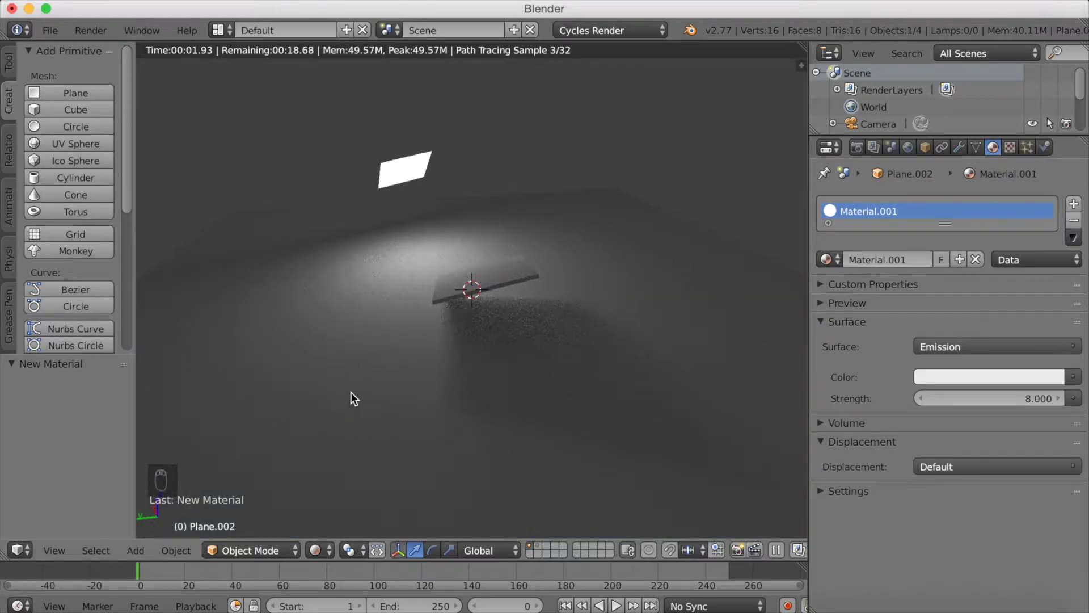
{"action": "key", "text": "KP_0"}
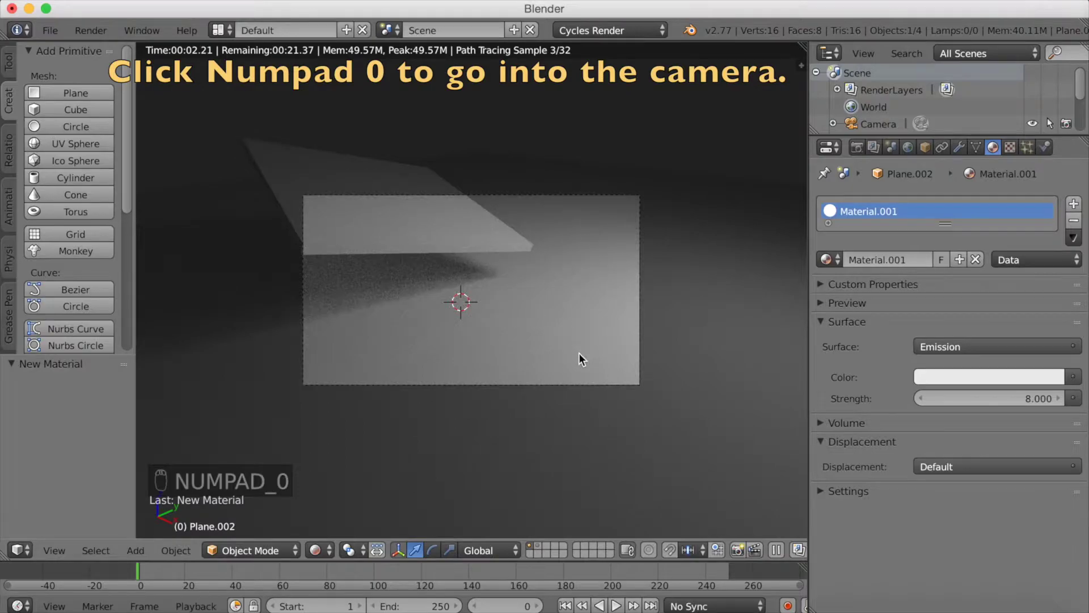
{"action": "key", "text": "KP_7"}
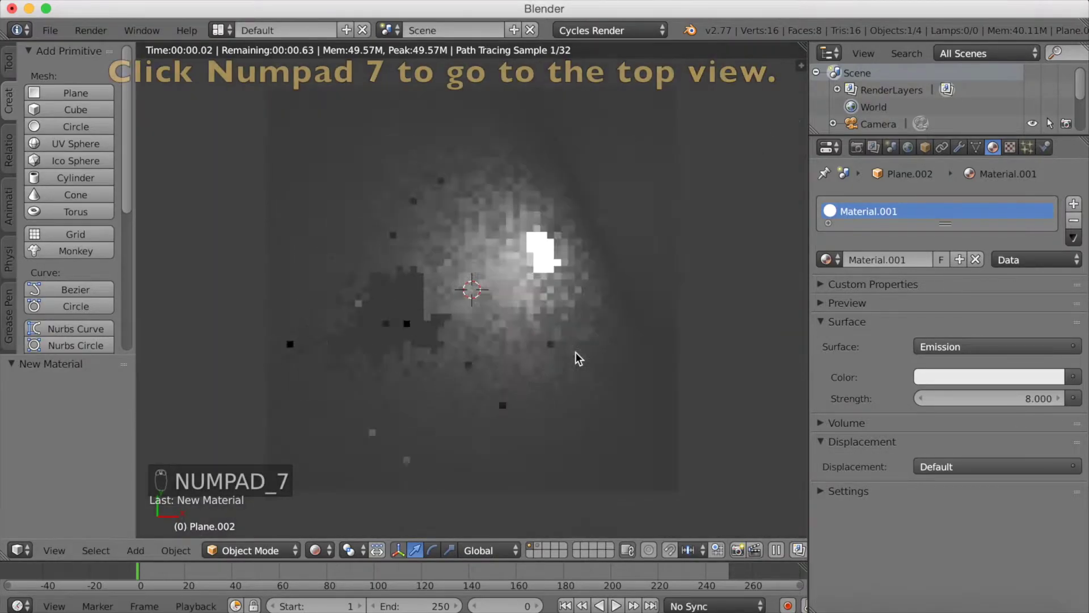
{"action": "key", "text": "g"}
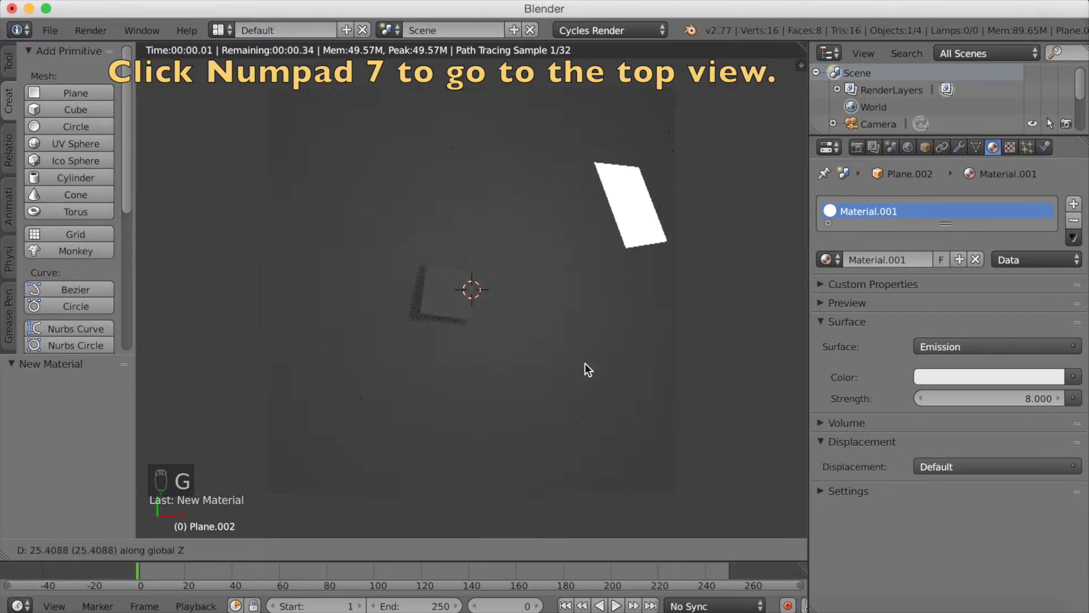
Step: Raise the light plane, then duplicate it and turn and shrink the copy near the bottom of the room
{"action": "left_click_drag", "start_coordinate": [608, 366], "coordinate": [685, 473]}
{"action": "key", "text": "s"}
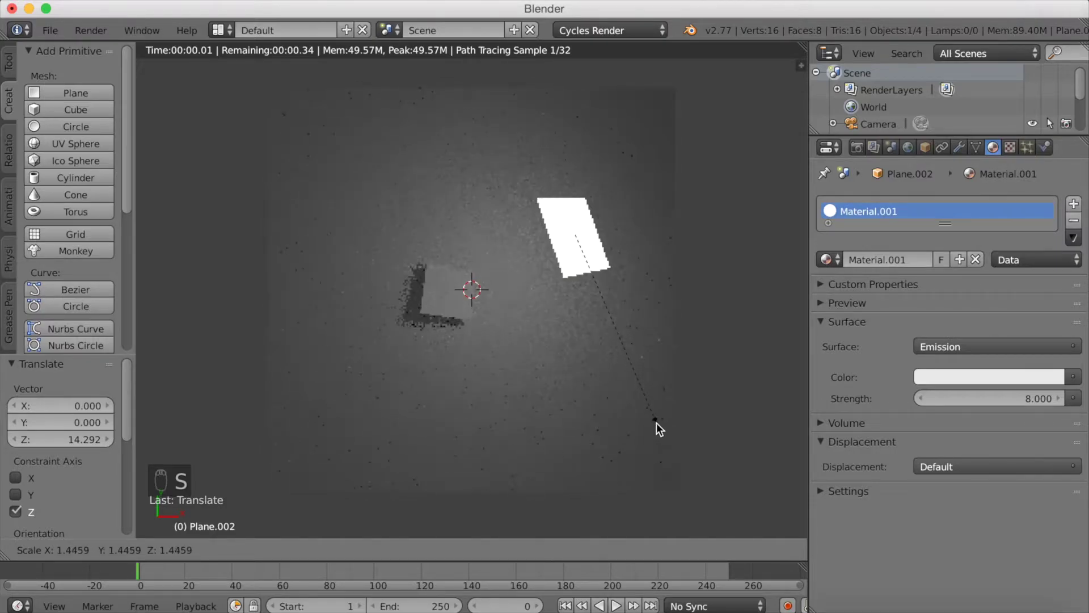
{"action": "left_click_drag", "start_coordinate": [607, 396], "coordinate": [621, 397]}
{"action": "key", "text": "shift+d"}
{"action": "left_click_drag", "start_coordinate": [582, 103], "coordinate": [638, 155]}
{"action": "key", "text": "r"}
{"action": "left_click_drag", "start_coordinate": [663, 202], "coordinate": [692, 454]}
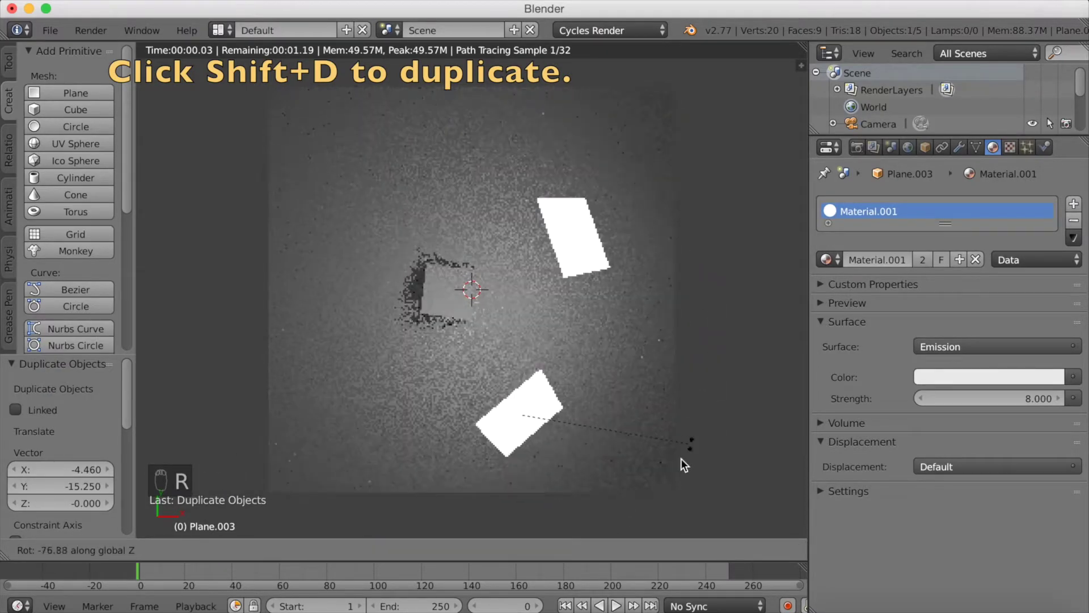
{"action": "key", "text": "s"}
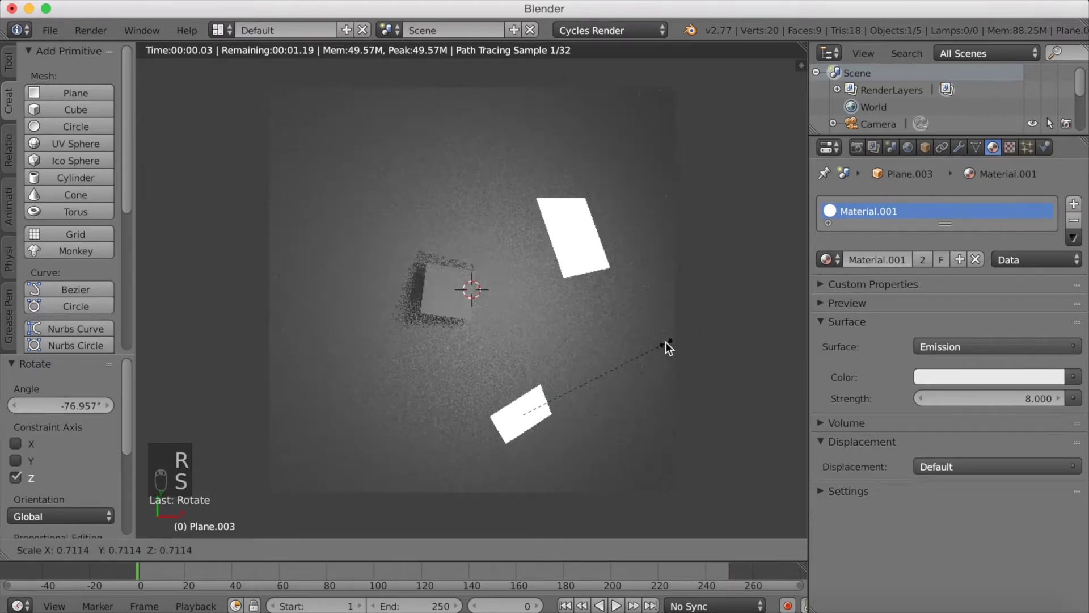
Step: Duplicate a third light plane on the left, rotate and resize it, checking in perspective
{"action": "key", "text": "shift+d"}
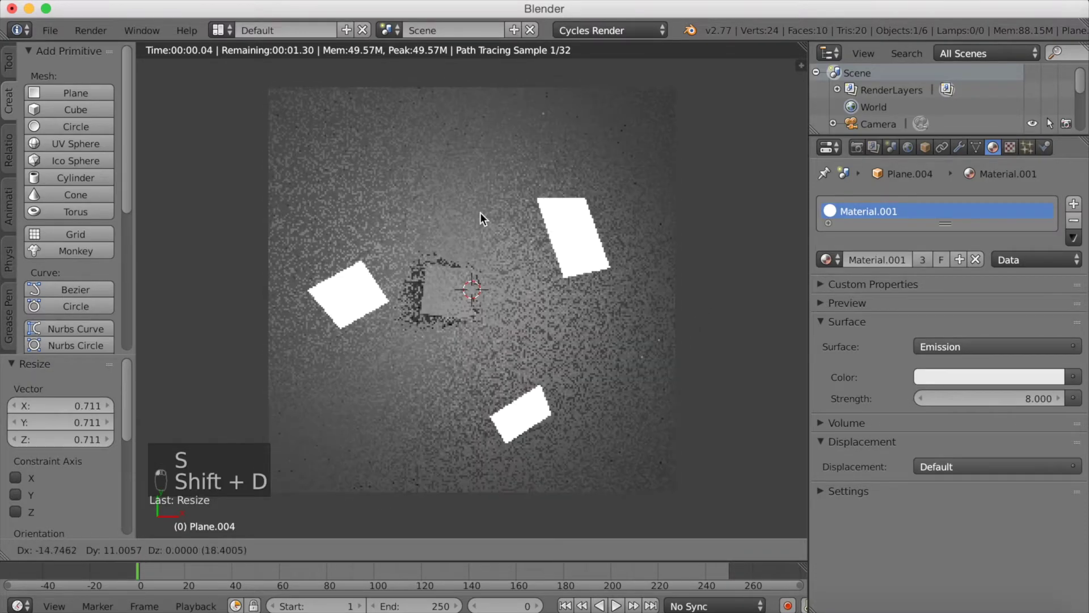
{"action": "left_click_drag", "start_coordinate": [475, 149], "coordinate": [543, 191]}
{"action": "key", "text": "r"}
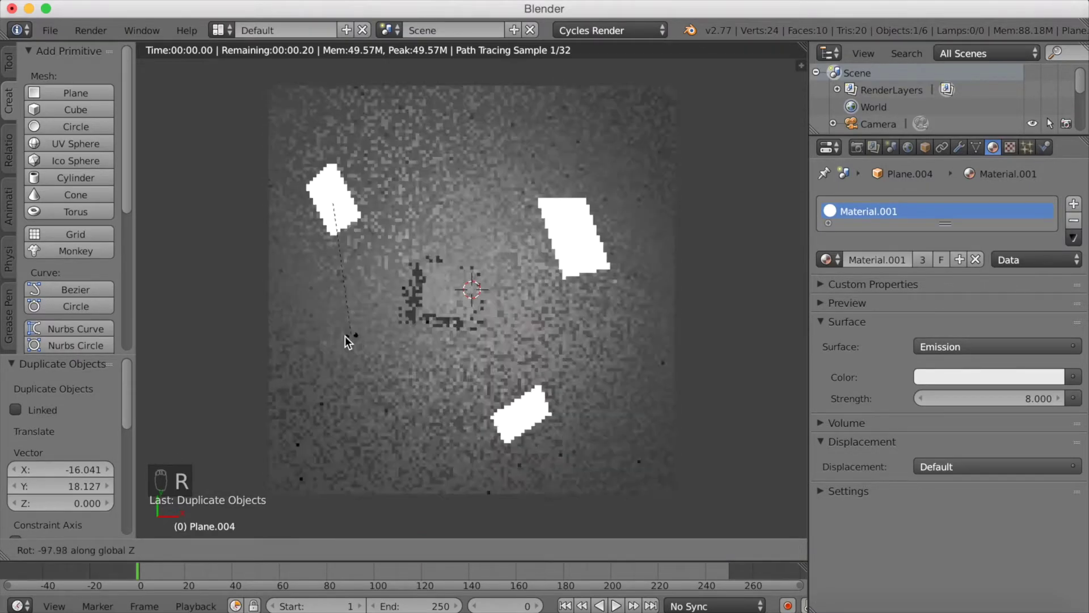
{"action": "key", "text": "s"}
{"action": "left_click_drag", "start_coordinate": [473, 191], "coordinate": [683, 171]}
{"action": "key", "text": "s"}
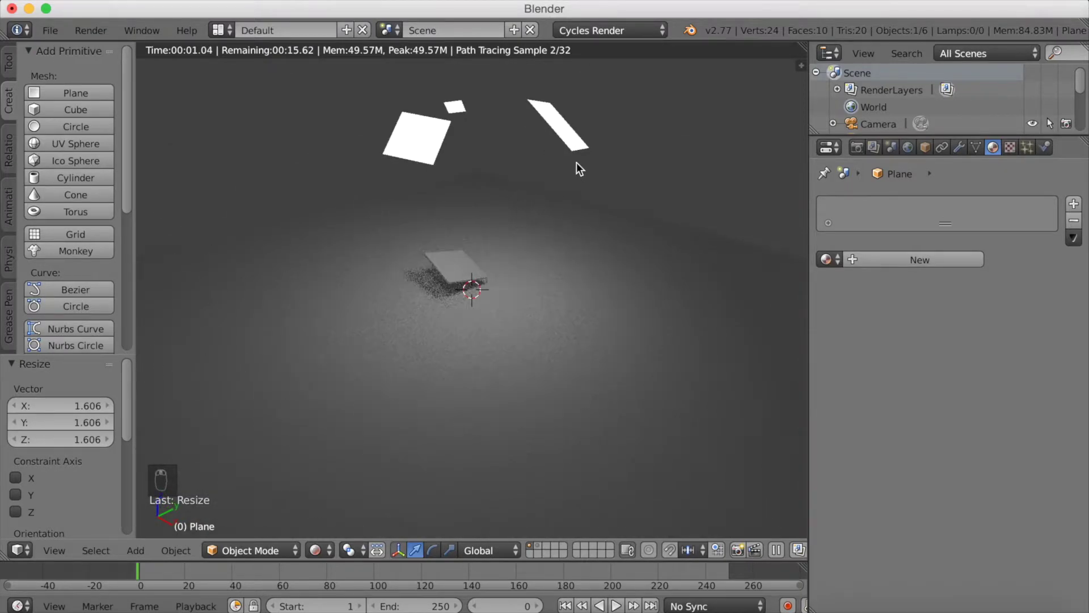
Step: Lower the three light planes together along Z and play the particle animation to frame 119
{"action": "left_click_drag", "start_coordinate": [573, 199], "coordinate": [476, 147]}
{"action": "key", "text": "g"}
{"action": "left_click_drag", "start_coordinate": [471, 178], "coordinate": [466, 209]}
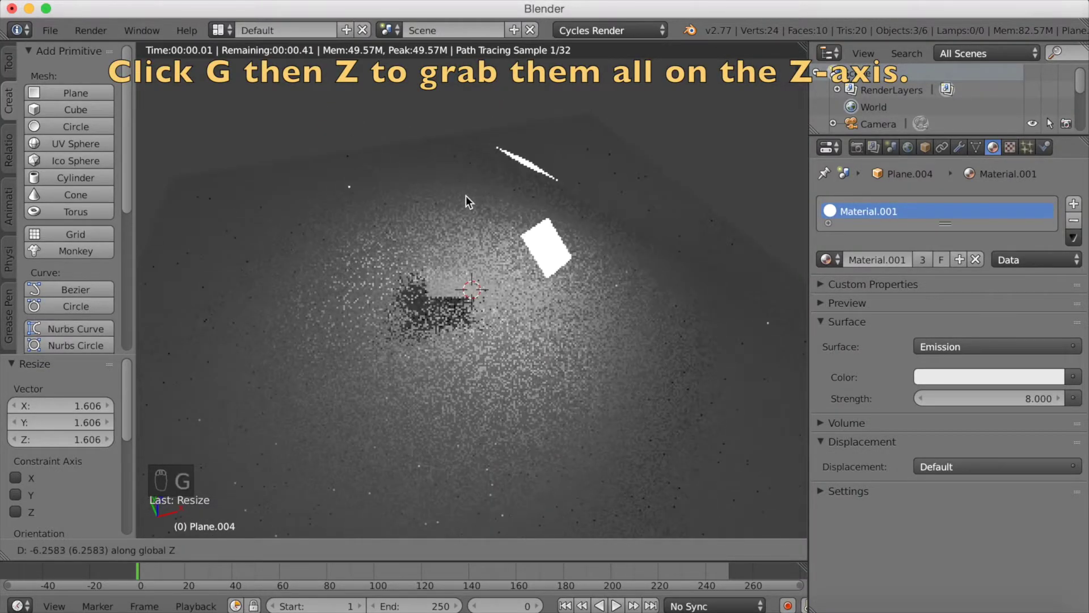
{"action": "left_click_drag", "start_coordinate": [480, 176], "coordinate": [704, 211]}
{"action": "key", "text": "s"}
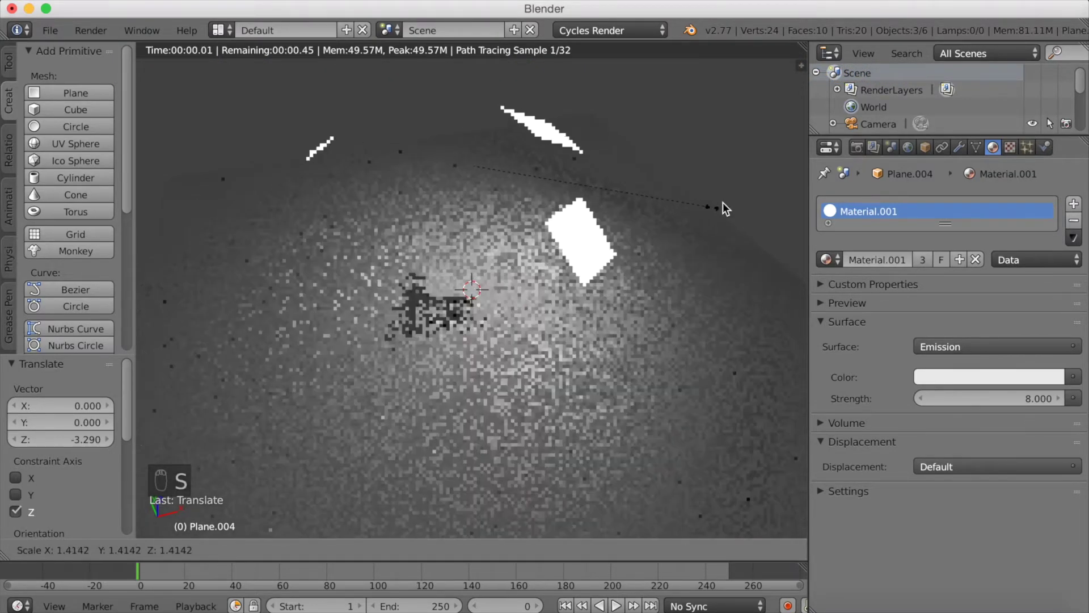
{"action": "left_click", "coordinate": [733, 206]}
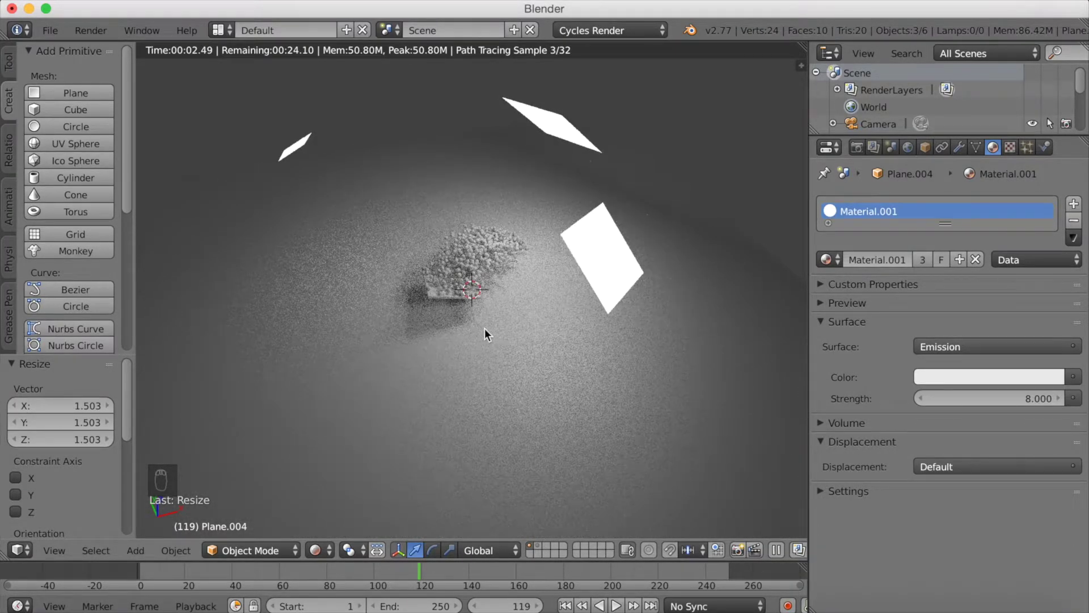
Step: Look through the scene camera in solid shading and select the camera
{"action": "key", "text": "KP_0"}
{"action": "left_click_drag", "start_coordinate": [489, 333], "coordinate": [335, 523]}
{"action": "left_click", "coordinate": [349, 498]}
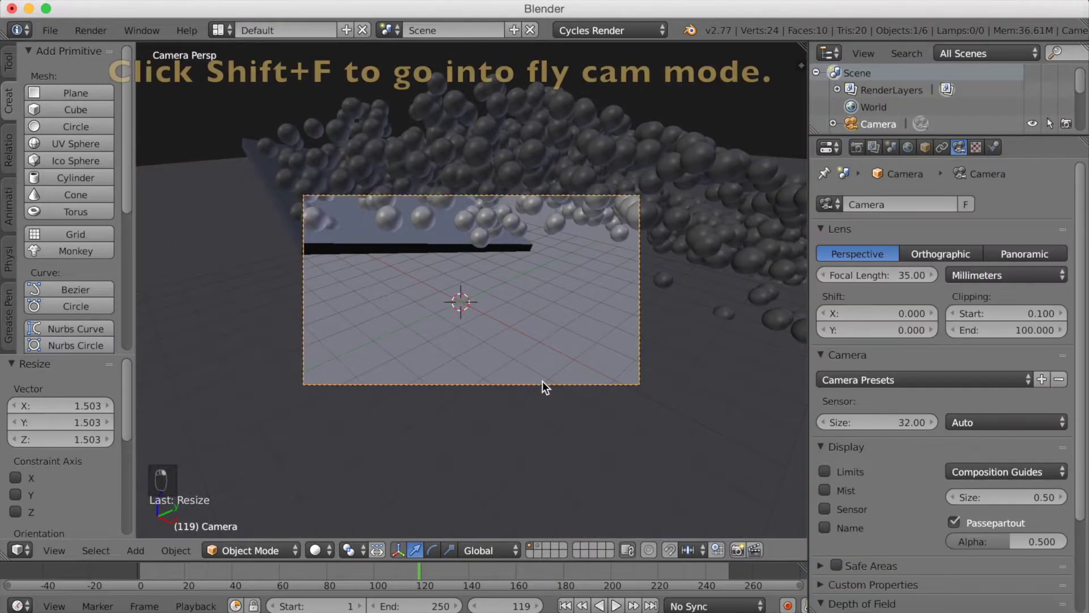
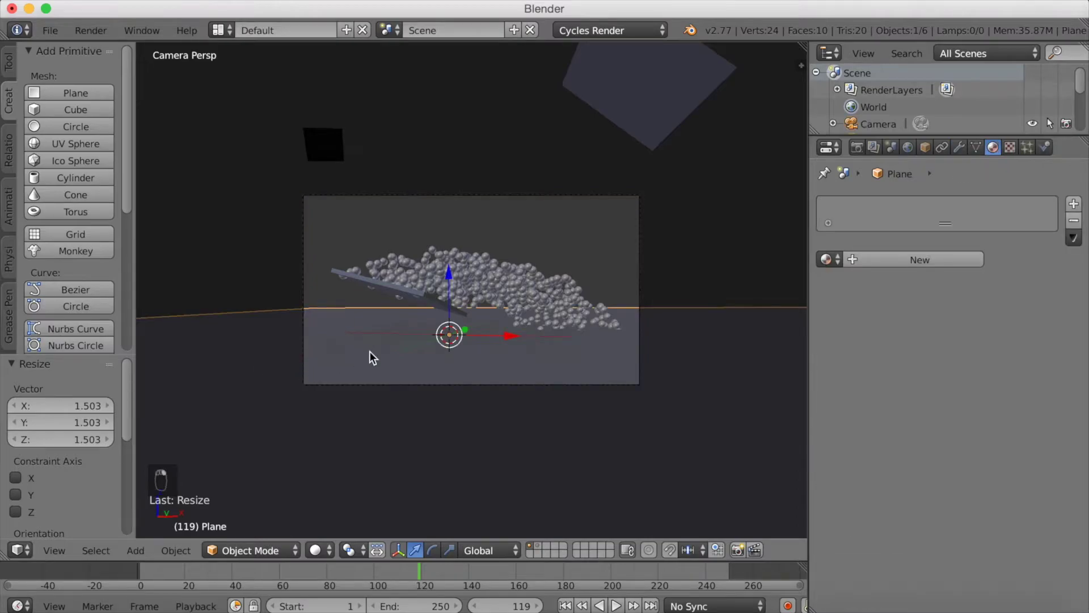
Step: Extrude walls from the floor, remove the top face and assign a new diffuse Material.002
{"action": "left_click", "coordinate": [399, 389]}
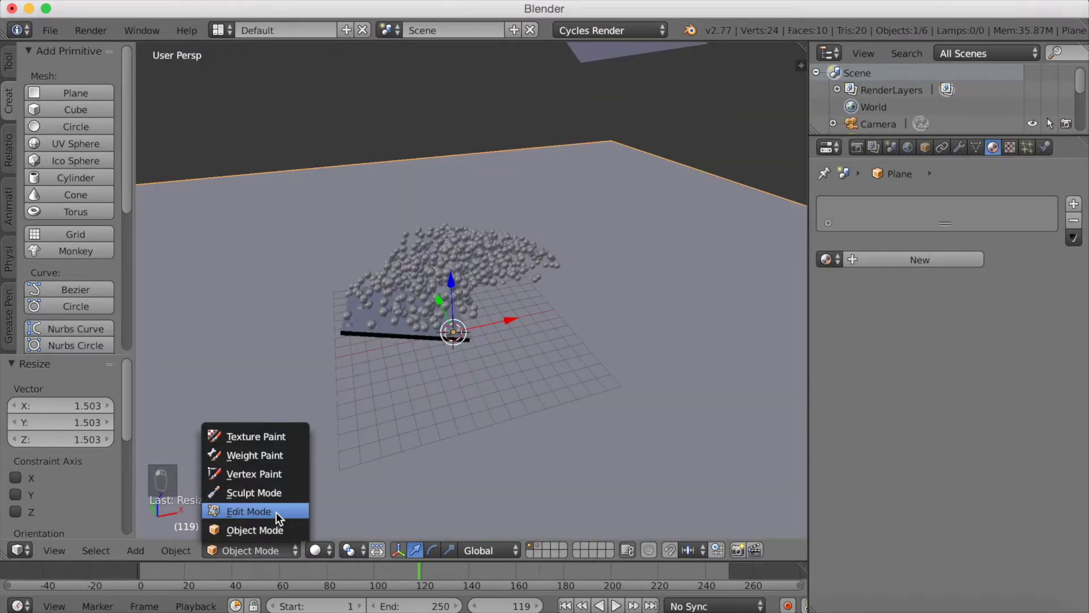
{"action": "key", "text": "e"}
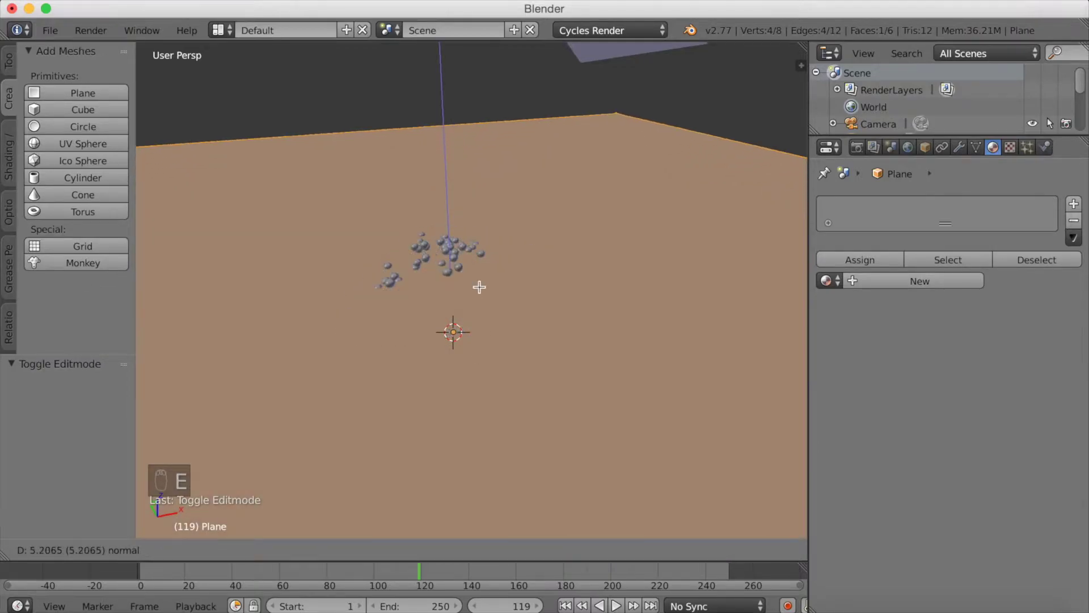
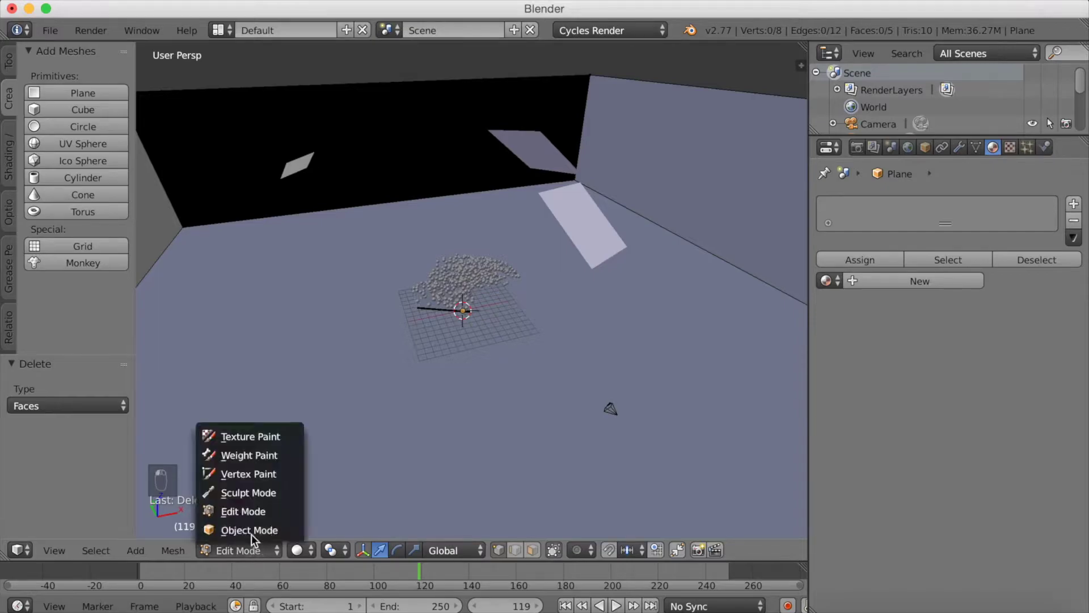
{"action": "left_click_drag", "start_coordinate": [968, 244], "coordinate": [901, 269]}
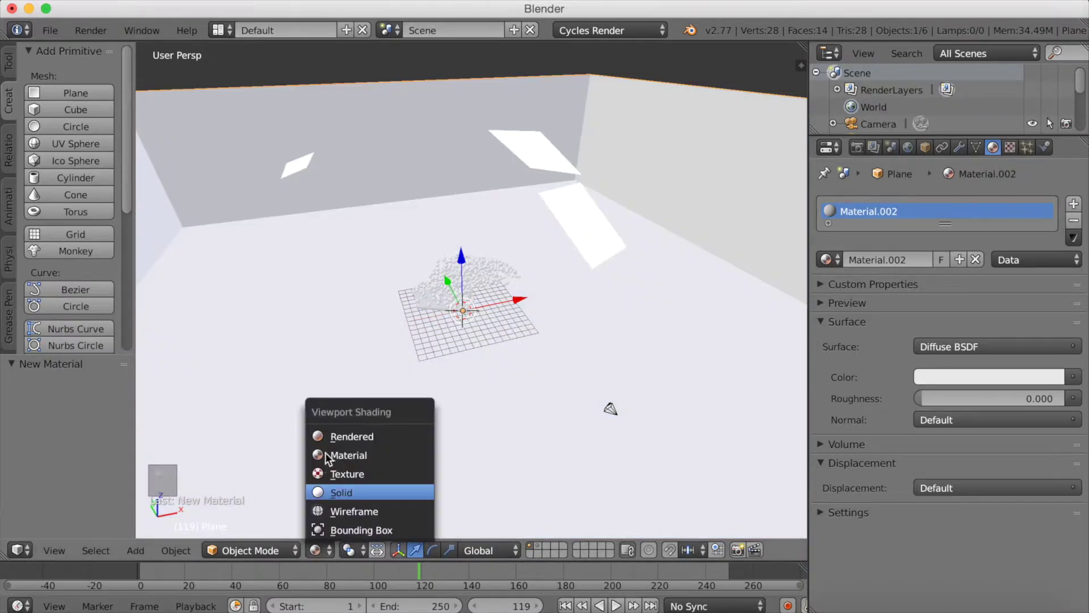
Step: Switch the viewport to rendered preview to see the open room through the camera
{"action": "left_click_drag", "start_coordinate": [848, 394], "coordinate": [978, 378]}
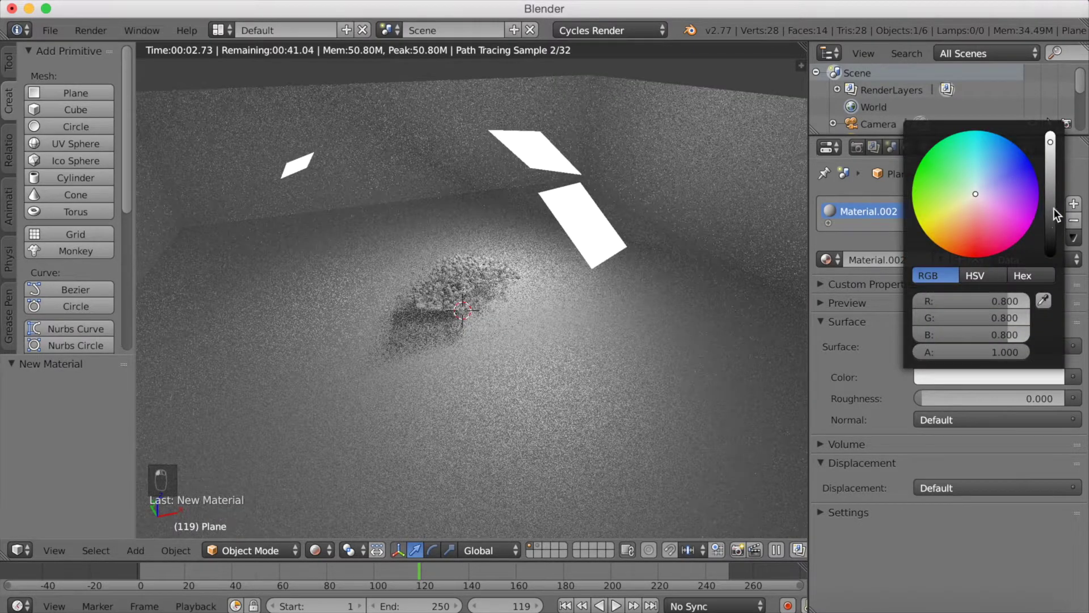
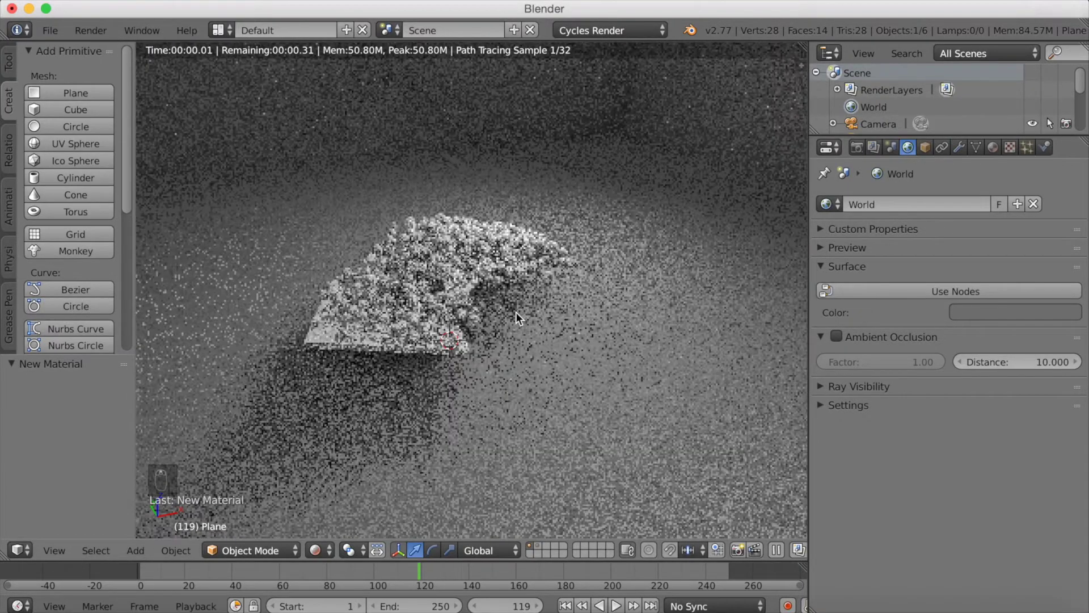
Step: Give the emitter plane a new Material.003 with a light blue diffuse color
{"action": "key", "text": "KP_0"}
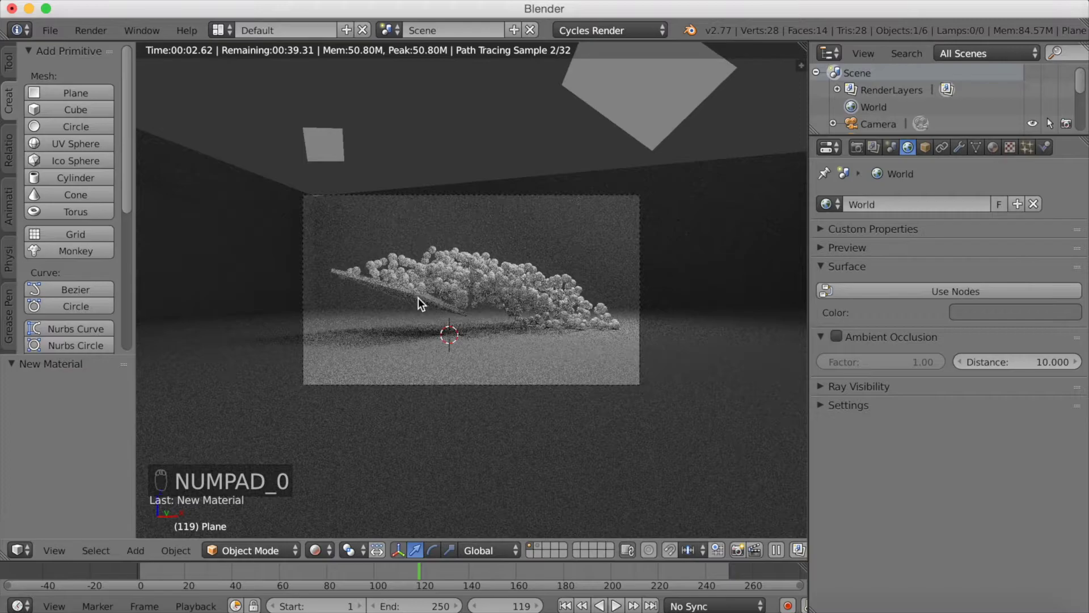
{"action": "middle_click", "coordinate": [422, 299]}
{"action": "left_click_drag", "start_coordinate": [984, 148], "coordinate": [996, 155]}
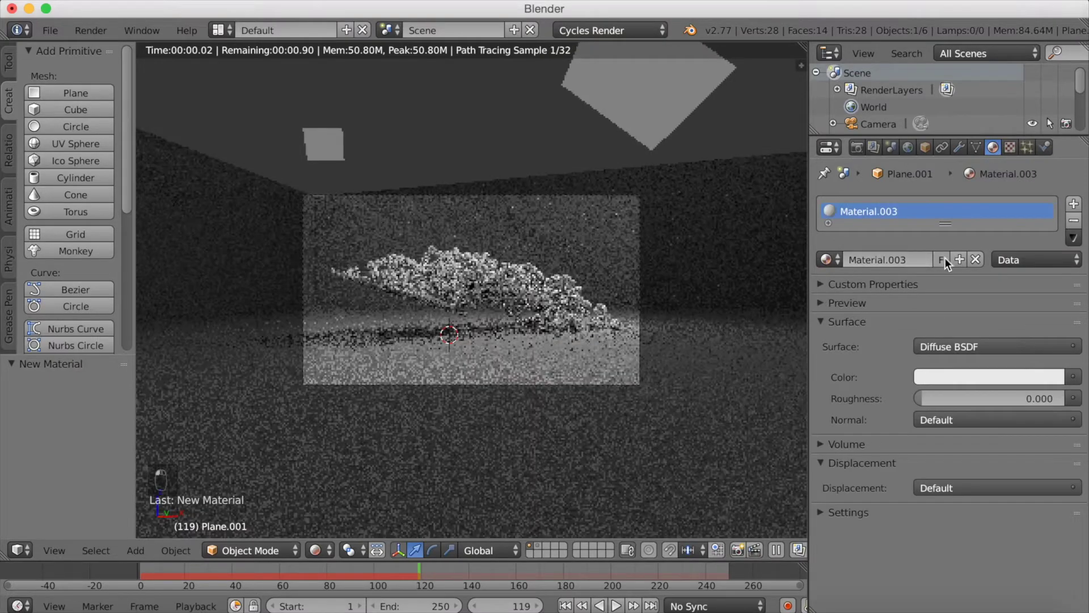
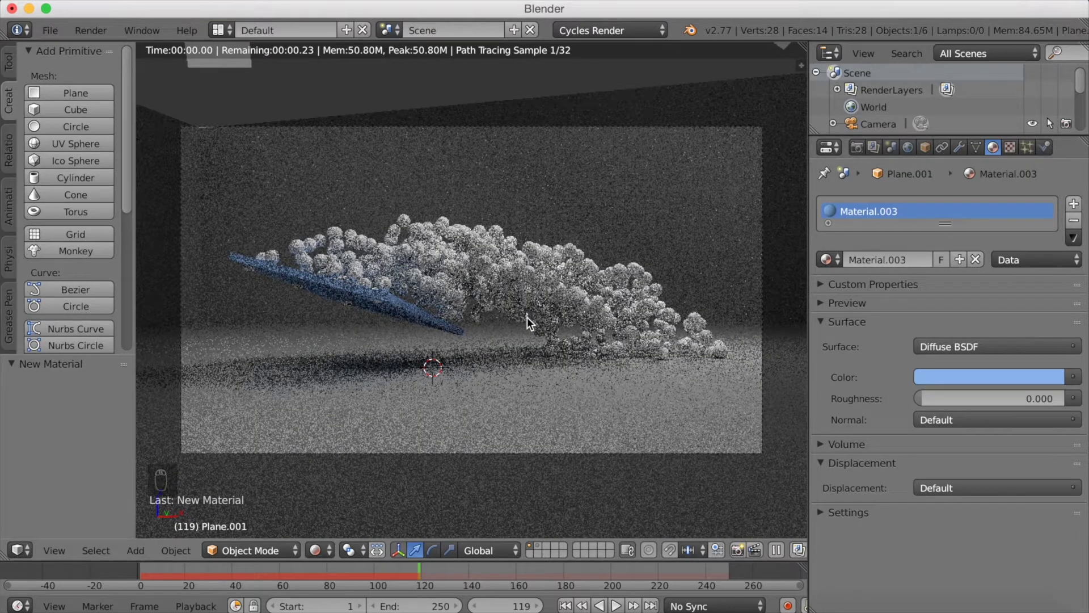
{"action": "left_click_drag", "start_coordinate": [456, 346], "coordinate": [490, 387]}
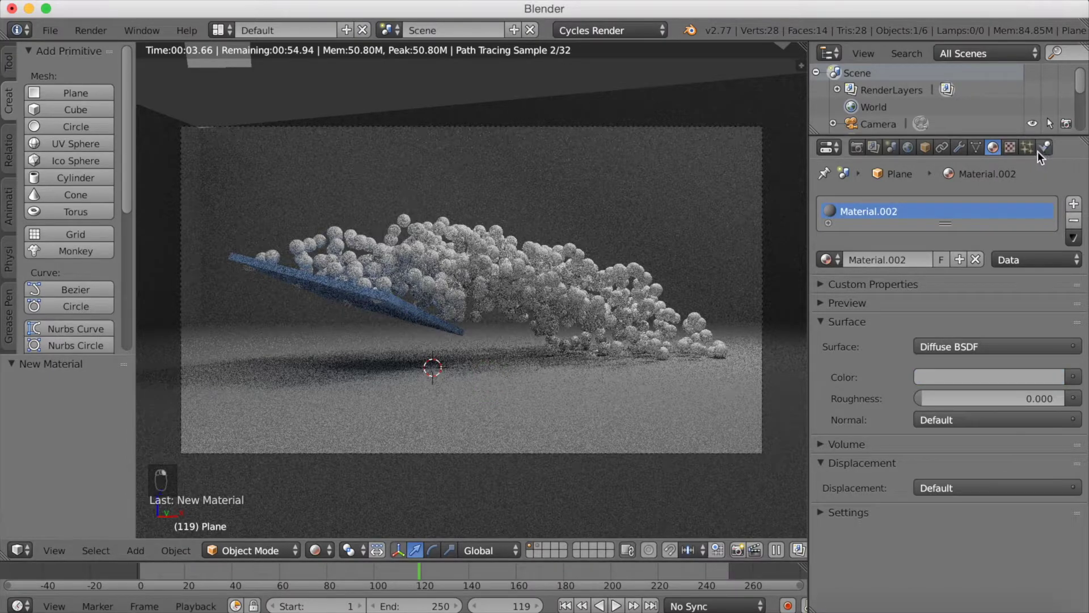
Step: Add Collision physics to Plane.001 so spheres bounce off the emitter
{"action": "left_click_drag", "start_coordinate": [1032, 153], "coordinate": [1051, 149]}
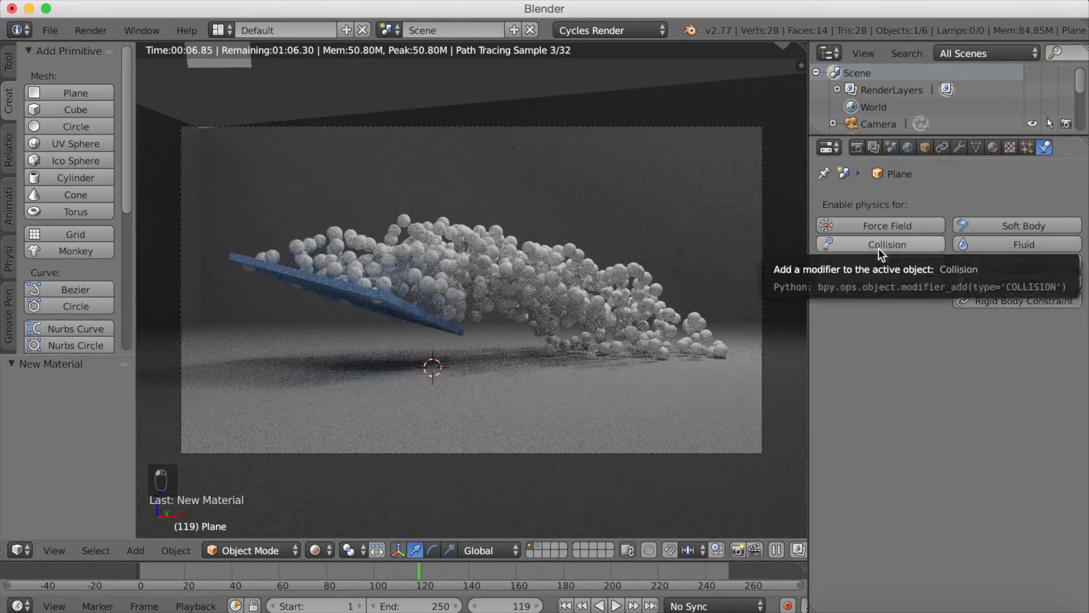
{"action": "middle_click", "coordinate": [880, 251]}
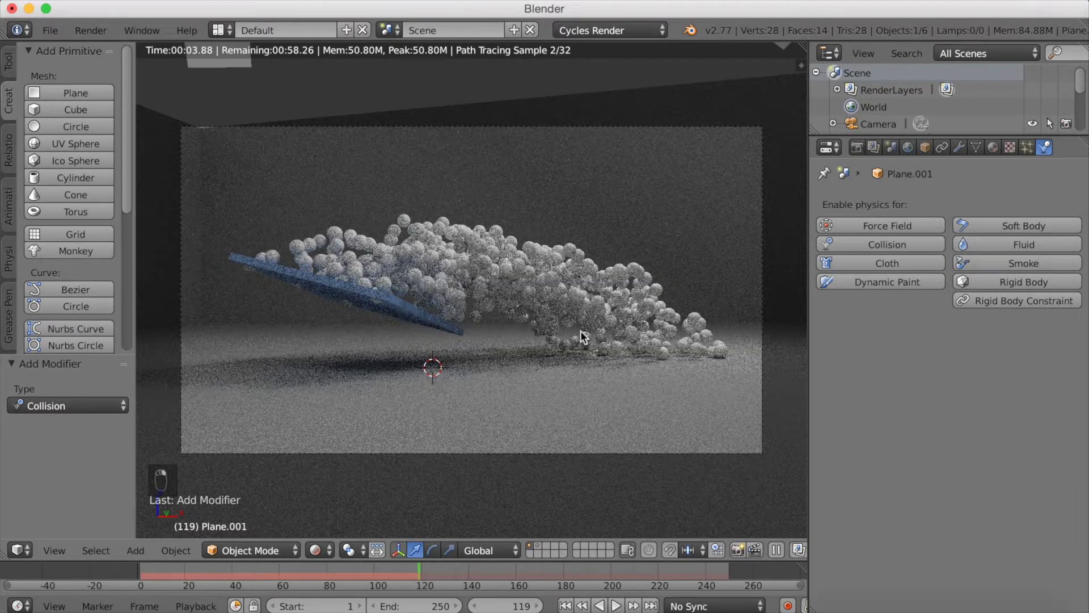
{"action": "left_click_drag", "start_coordinate": [898, 253], "coordinate": [820, 270]}
{"action": "left_click_drag", "start_coordinate": [784, 277], "coordinate": [535, 511]}
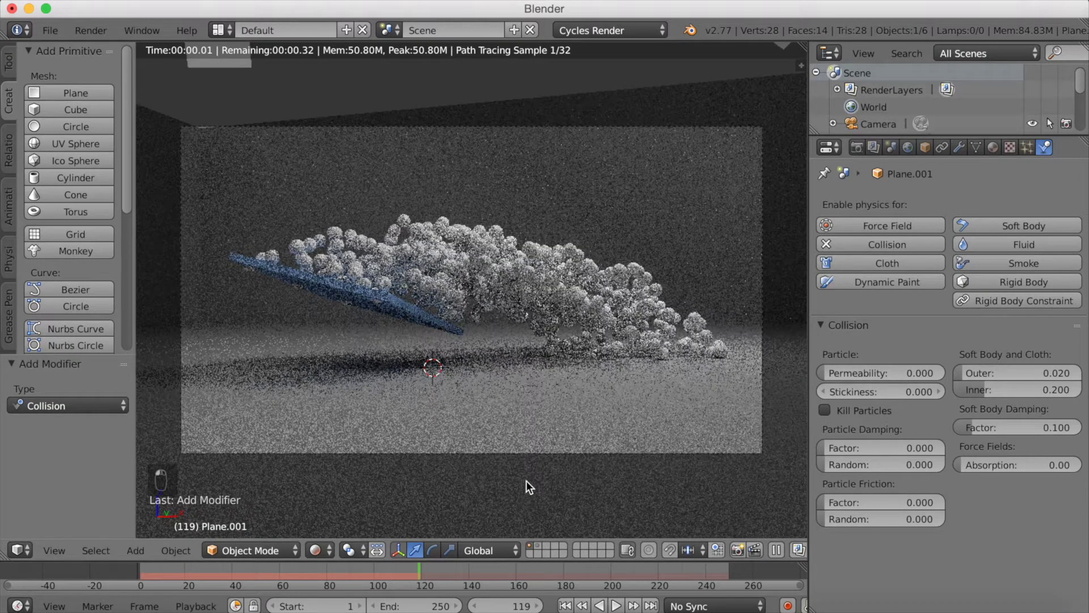
{"action": "left_click_drag", "start_coordinate": [363, 552], "coordinate": [317, 552]}
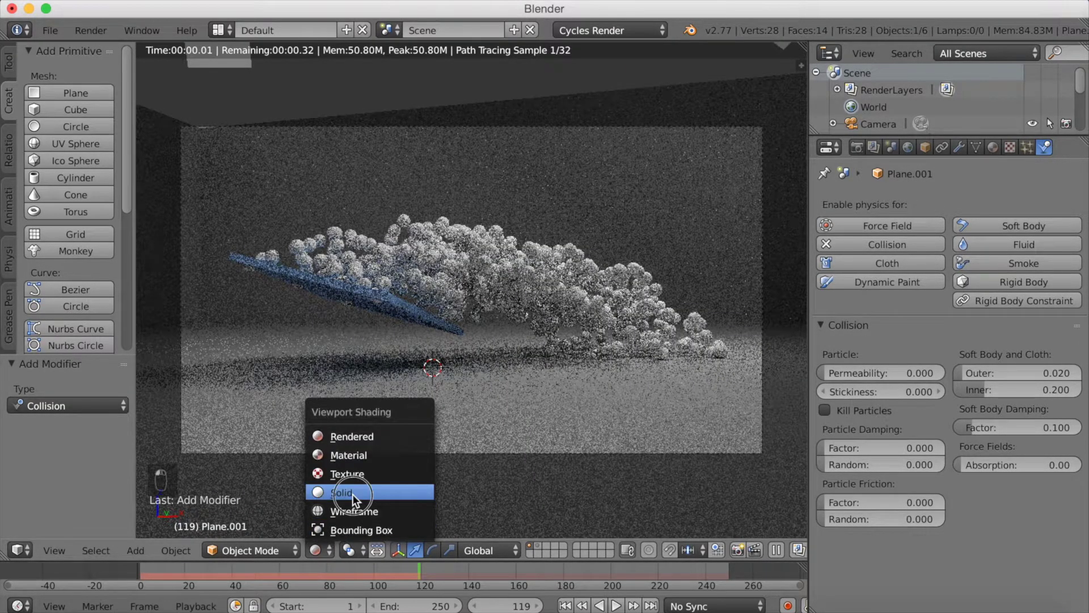
Step: Set the floor's collision stickiness to 6 in solid shading and replay the spill to frame 84
{"action": "left_click_drag", "start_coordinate": [316, 577], "coordinate": [218, 574]}
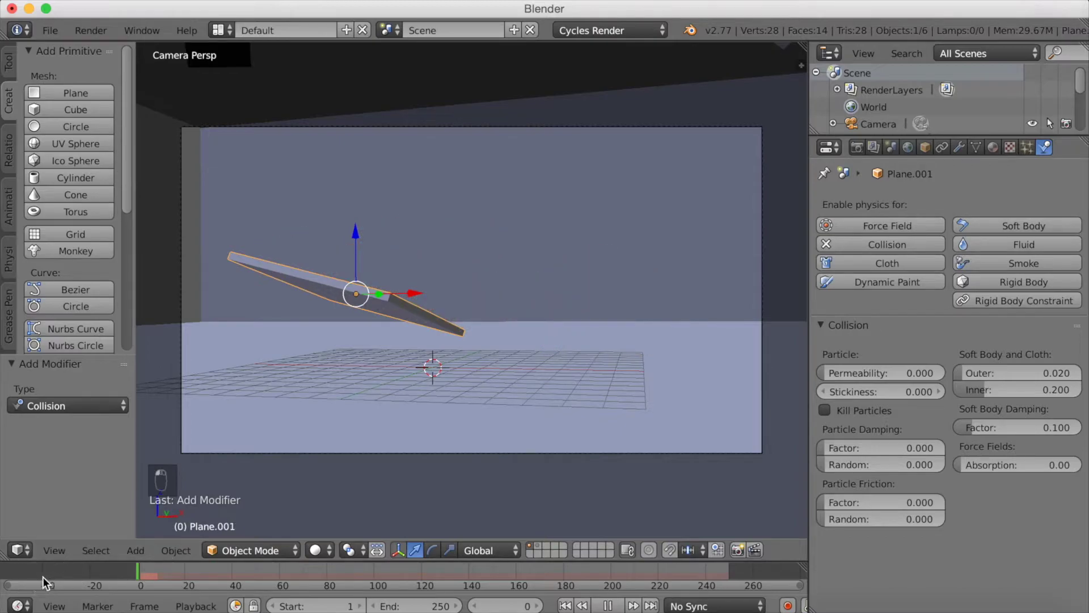
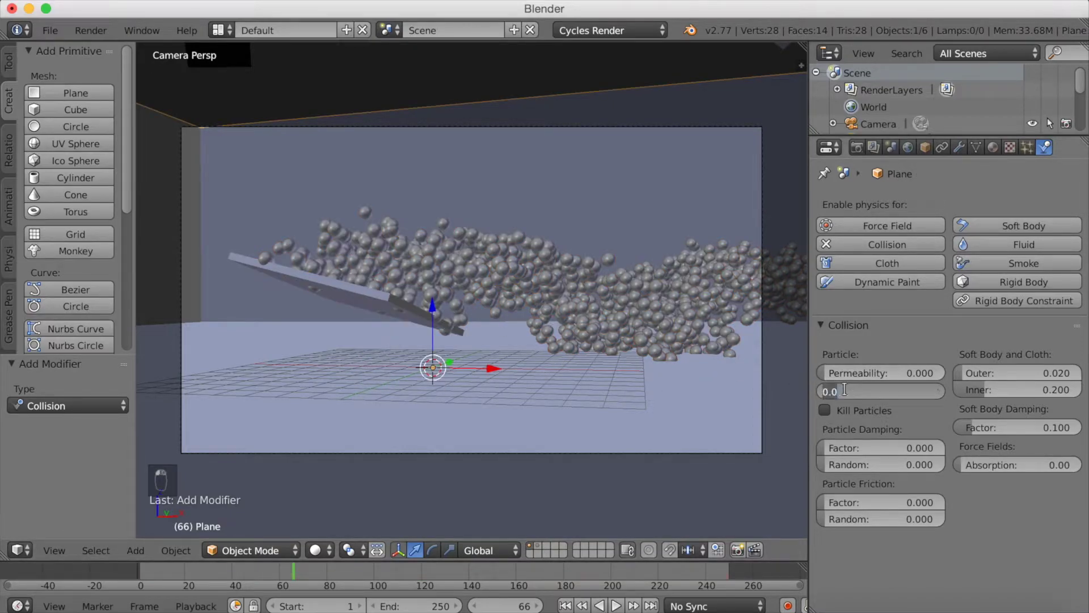
{"action": "middle_click", "coordinate": [849, 393]}
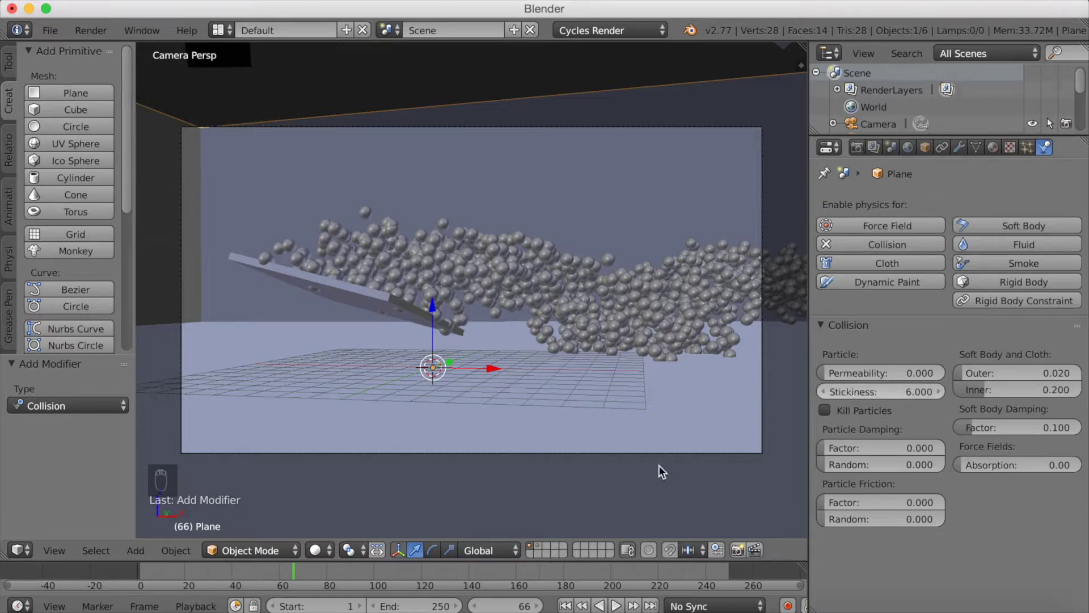
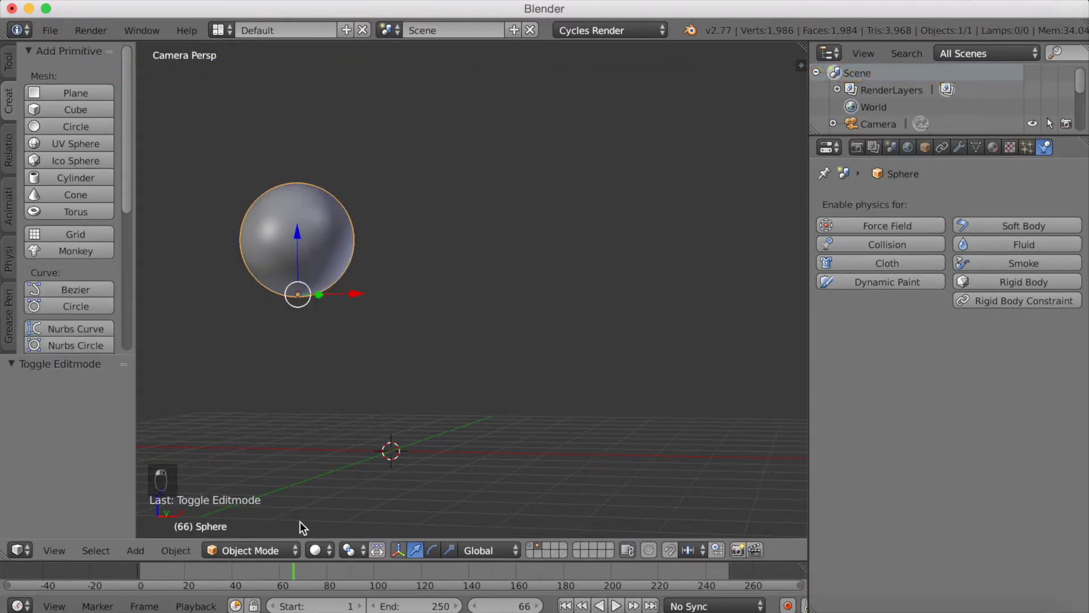
{"action": "left_click_drag", "start_coordinate": [309, 556], "coordinate": [534, 545]}
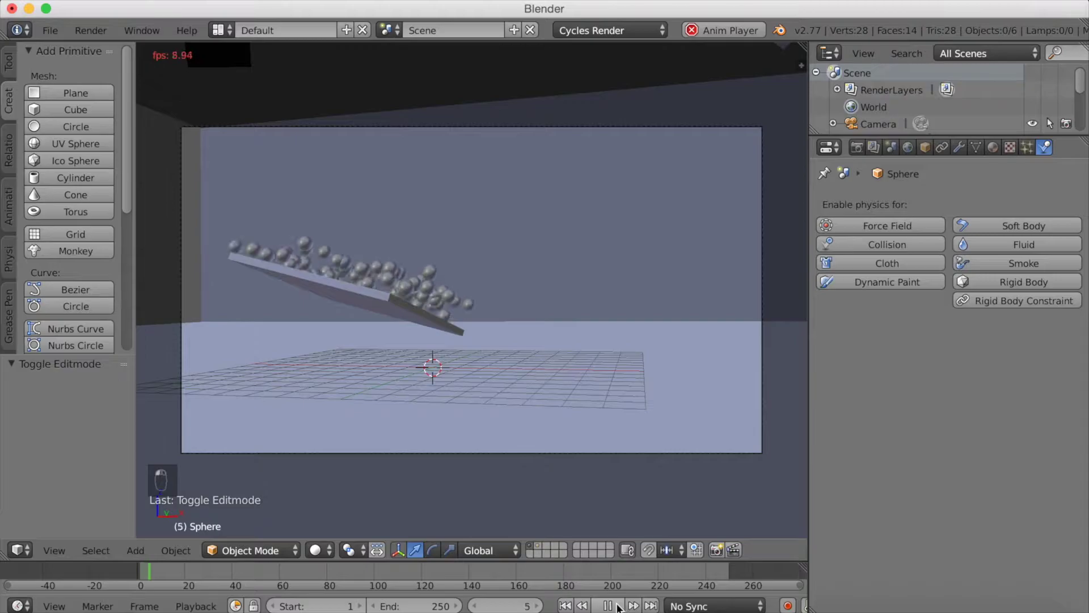
{"action": "middle_click", "coordinate": [664, 482]}
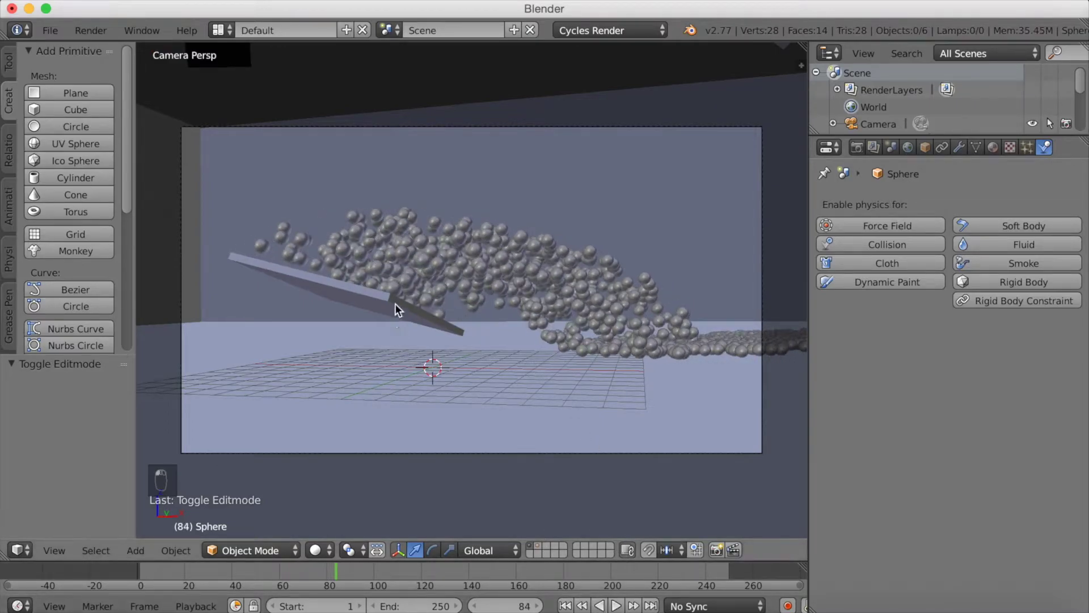
{"action": "middle_click", "coordinate": [876, 399]}
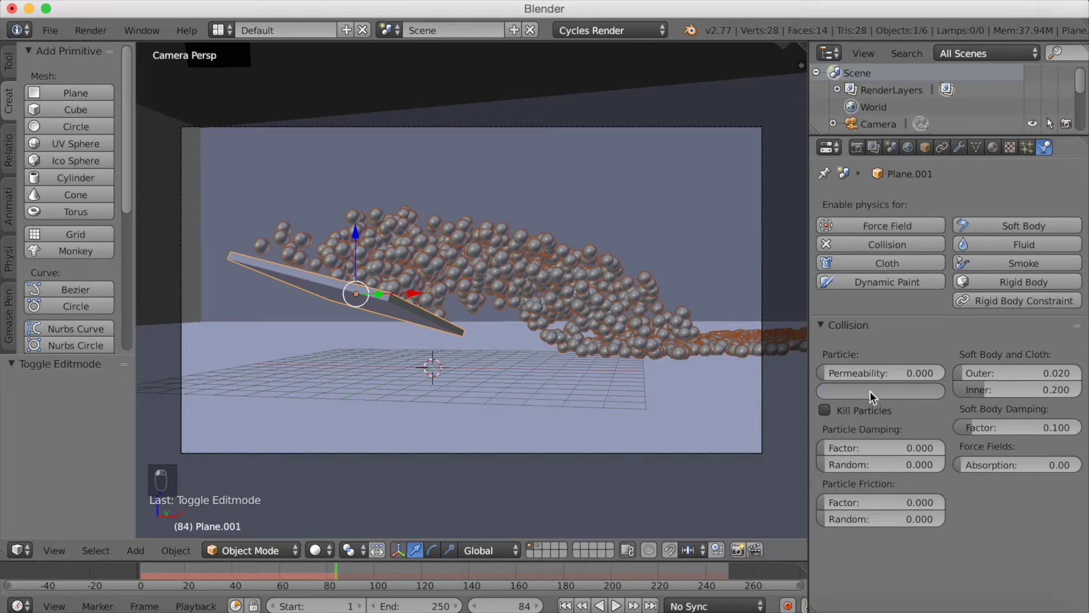
Step: Set the emitter plane's stickiness to 8, return the floor's stickiness to 0 and replay the spill
{"action": "left_click_drag", "start_coordinate": [717, 465], "coordinate": [129, 582]}
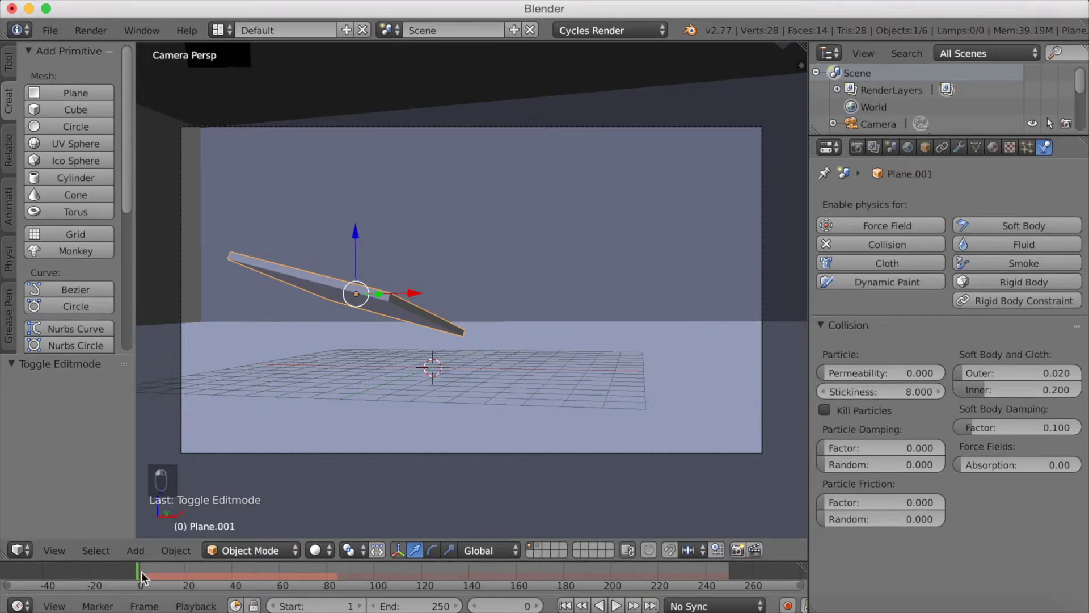
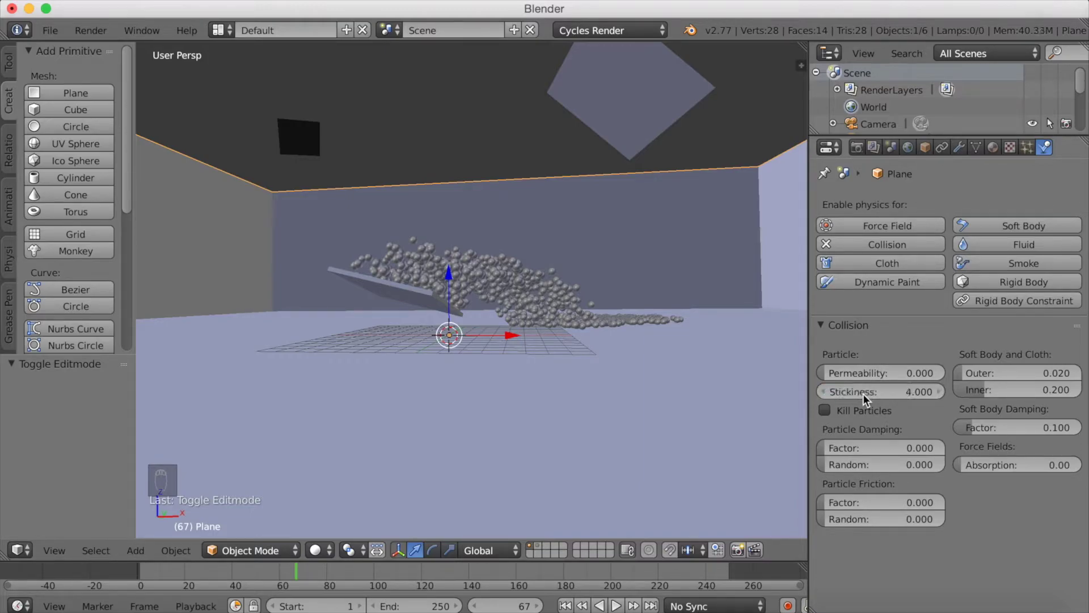
{"action": "left_click_drag", "start_coordinate": [436, 592], "coordinate": [256, 583]}
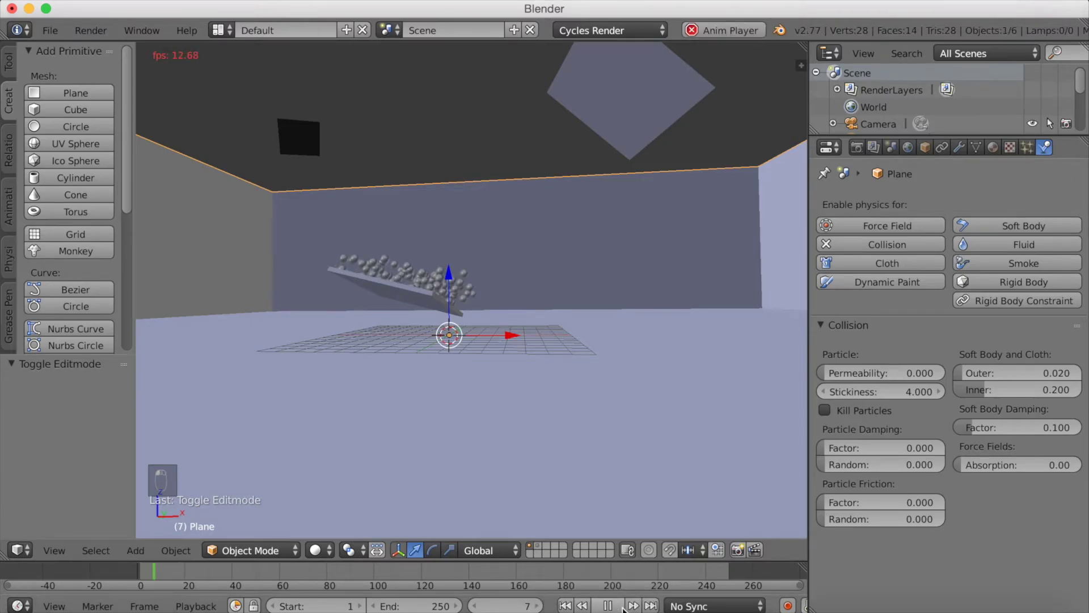
{"action": "middle_click", "coordinate": [615, 561]}
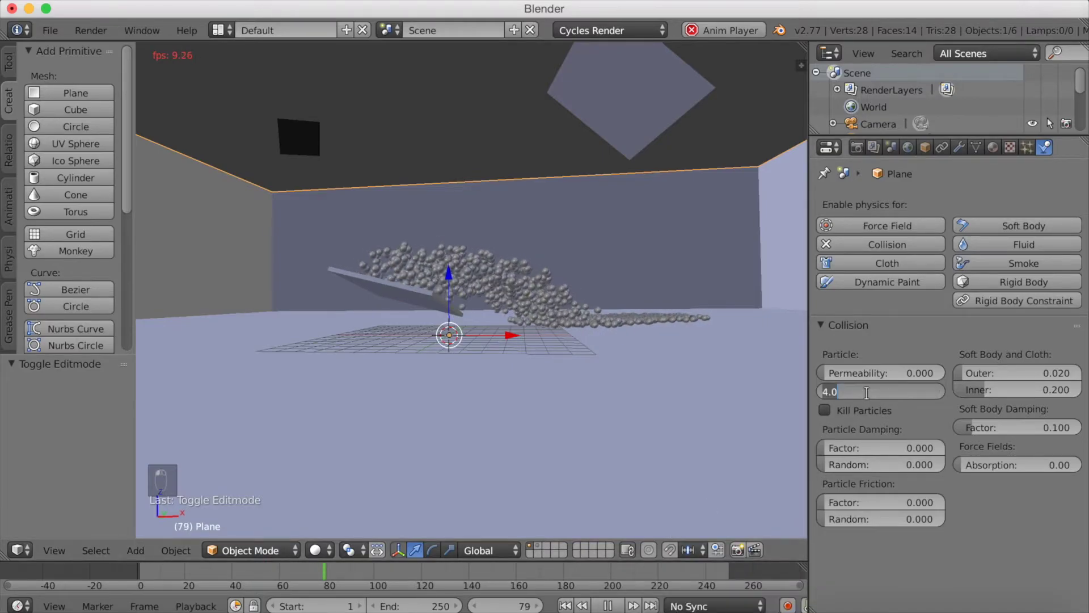
{"action": "middle_click", "coordinate": [209, 591]}
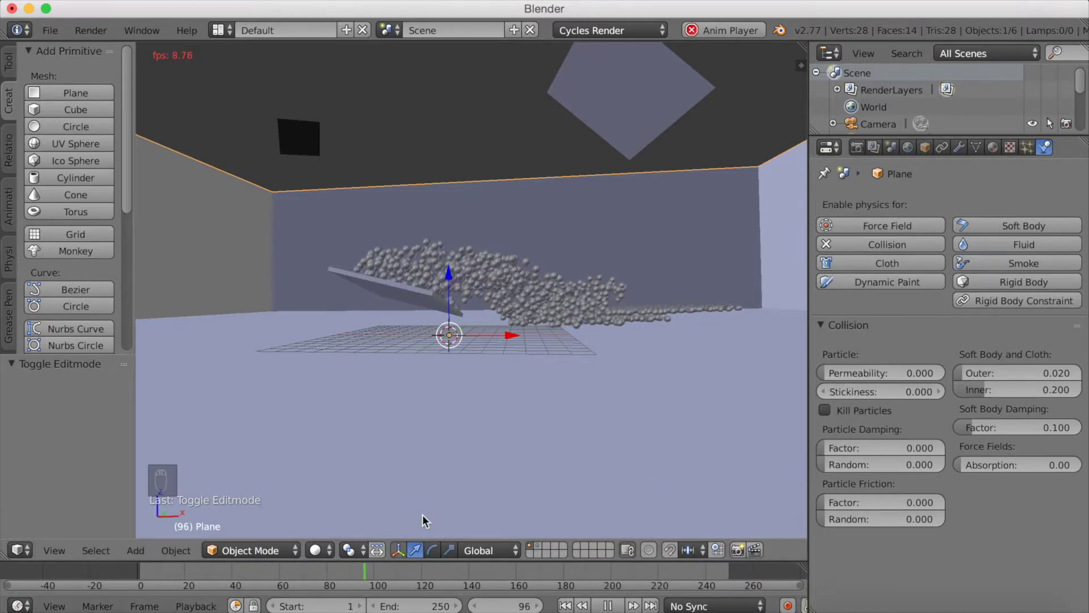
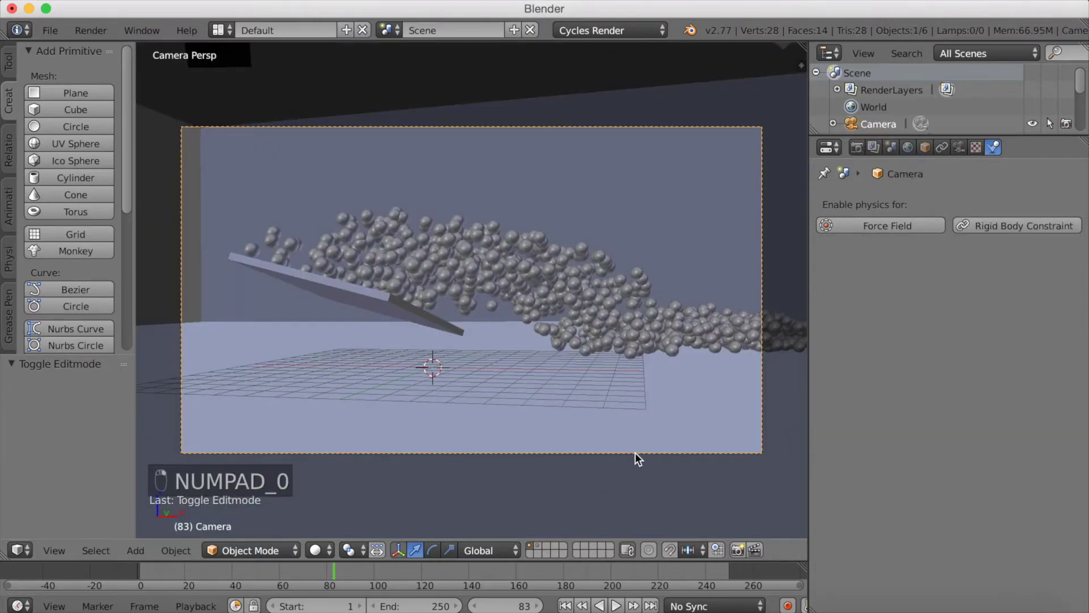
Step: Fly the camera to frame the whole sphere spill, then select the Sphere in the Outliner
{"action": "key", "text": "shift+f"}
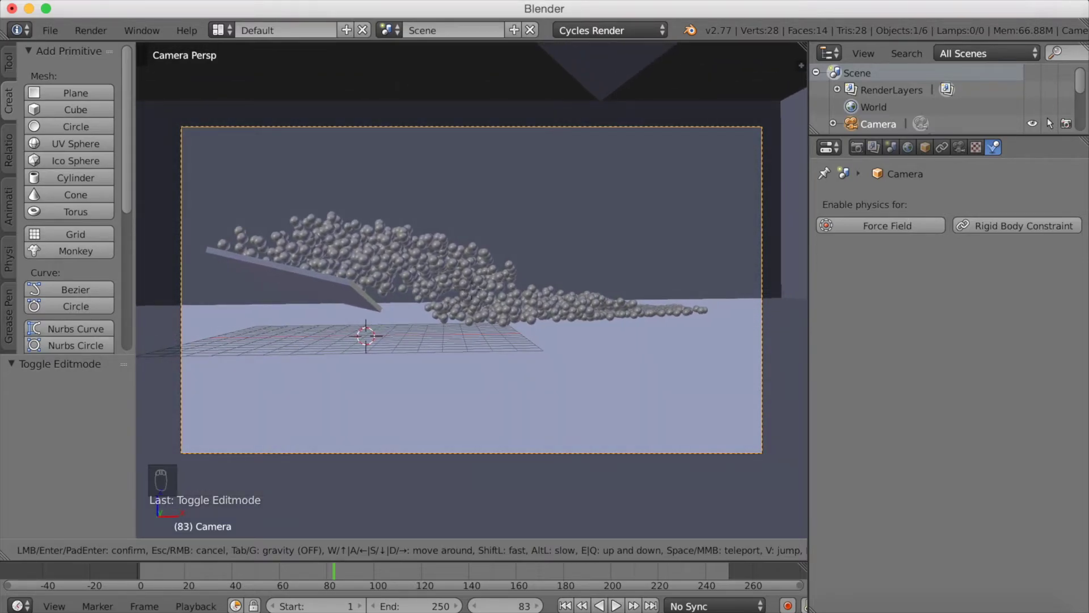
{"action": "left_click_drag", "start_coordinate": [470, 291], "coordinate": [540, 541]}
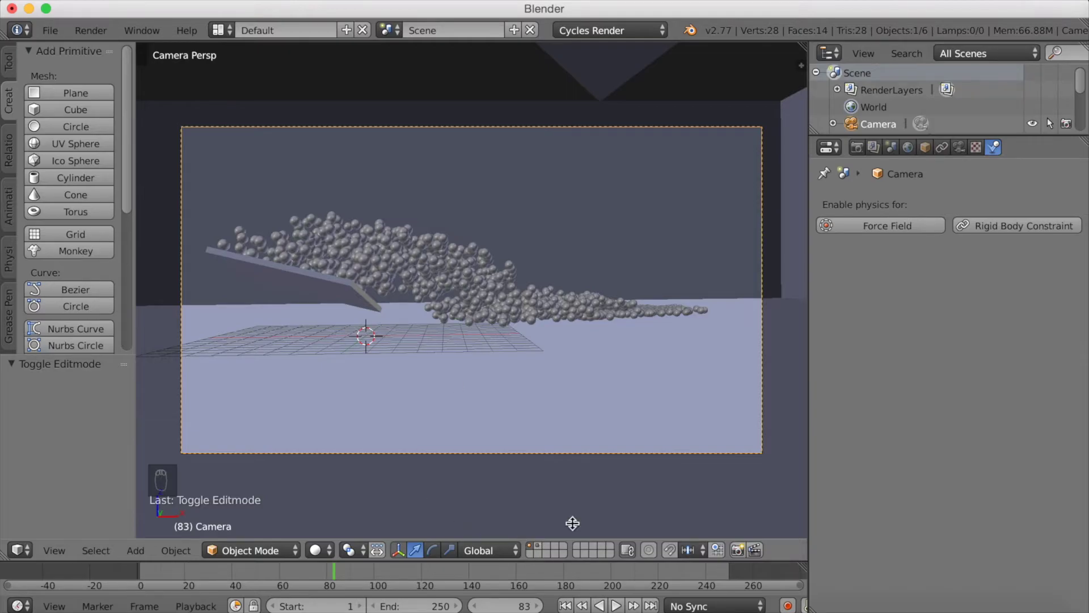
{"action": "left_click_drag", "start_coordinate": [869, 130], "coordinate": [727, 164]}
{"action": "left_click", "coordinate": [728, 164]}
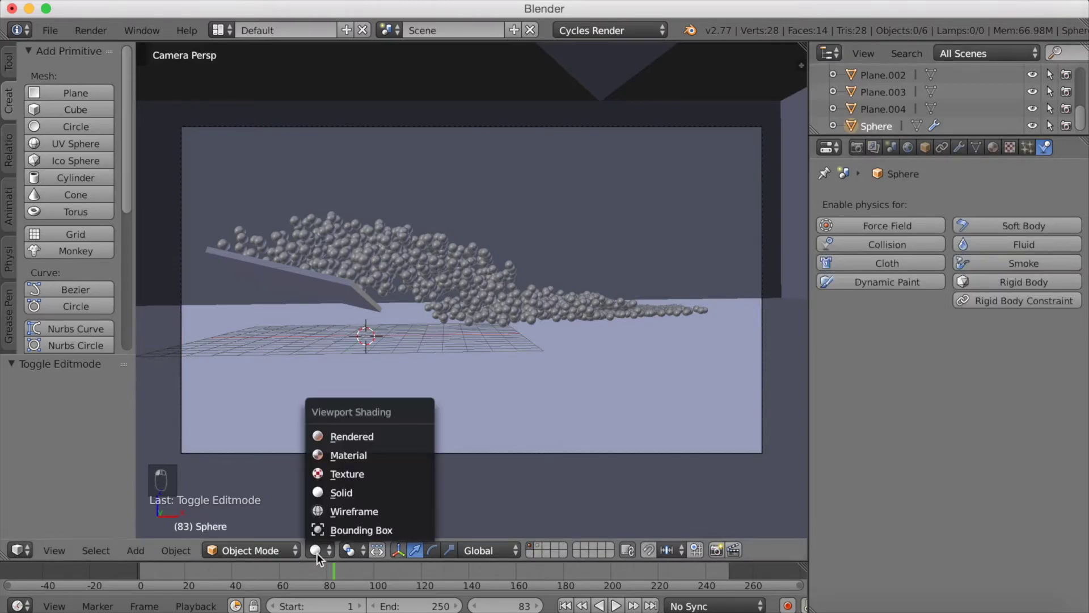
Step: Assign the spheres' Material.004 a blue Glossy BSDF with roughness 0.7 in rendered preview
{"action": "middle_click", "coordinate": [348, 441]}
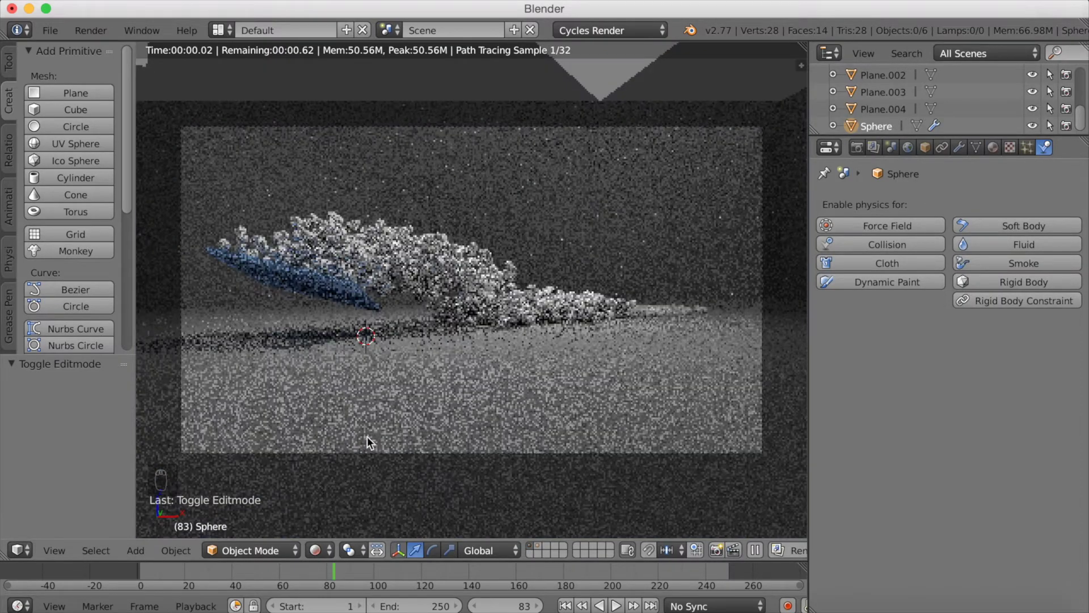
{"action": "left_click_drag", "start_coordinate": [425, 417], "coordinate": [998, 151]}
{"action": "left_click_drag", "start_coordinate": [997, 150], "coordinate": [915, 272]}
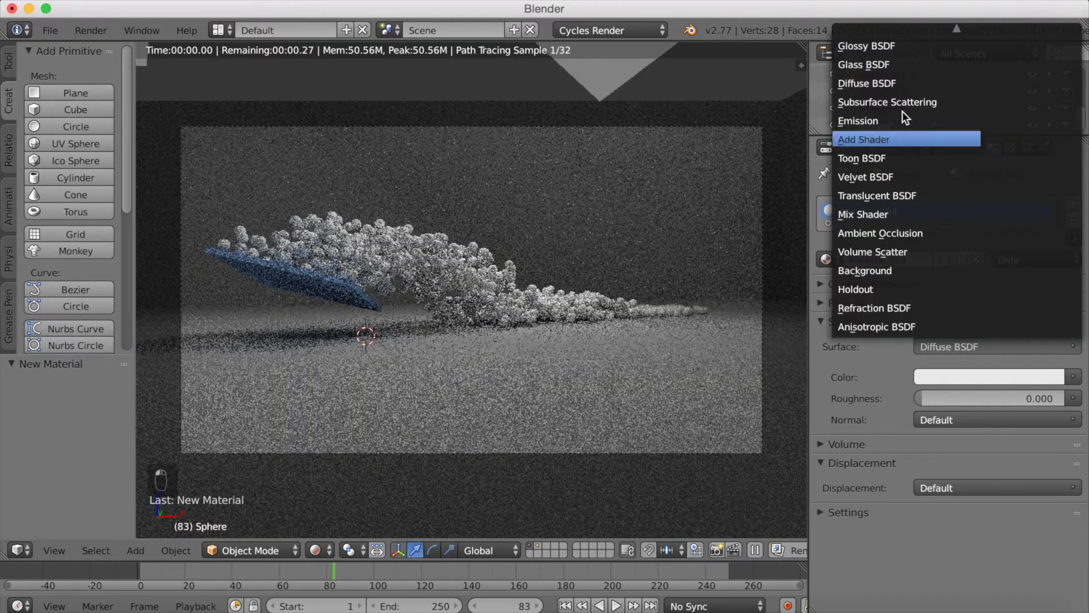
{"action": "left_click_drag", "start_coordinate": [893, 59], "coordinate": [890, 129]}
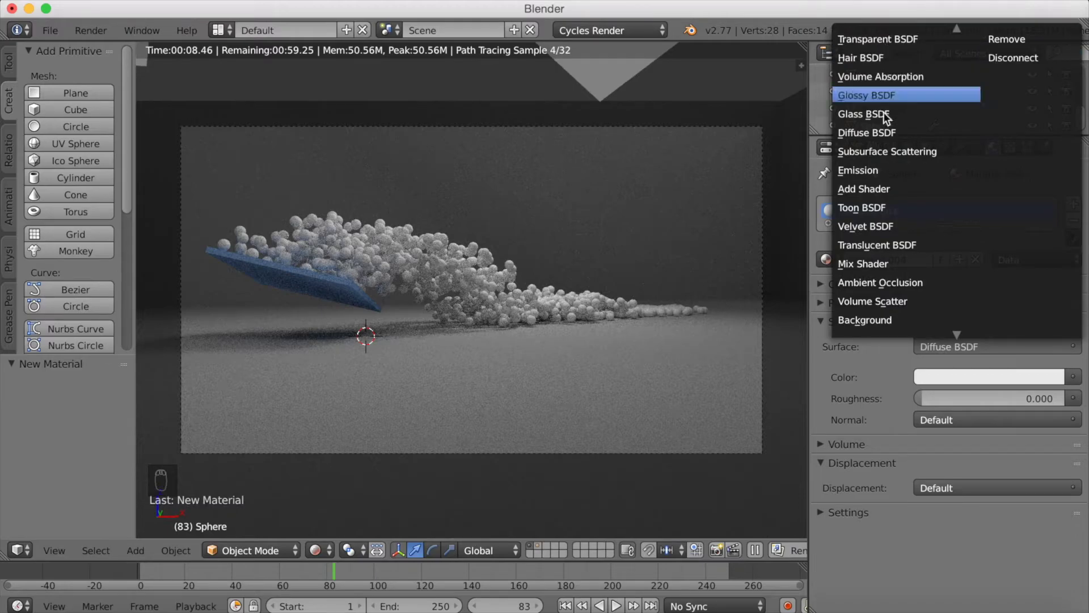
{"action": "middle_click", "coordinate": [885, 100]}
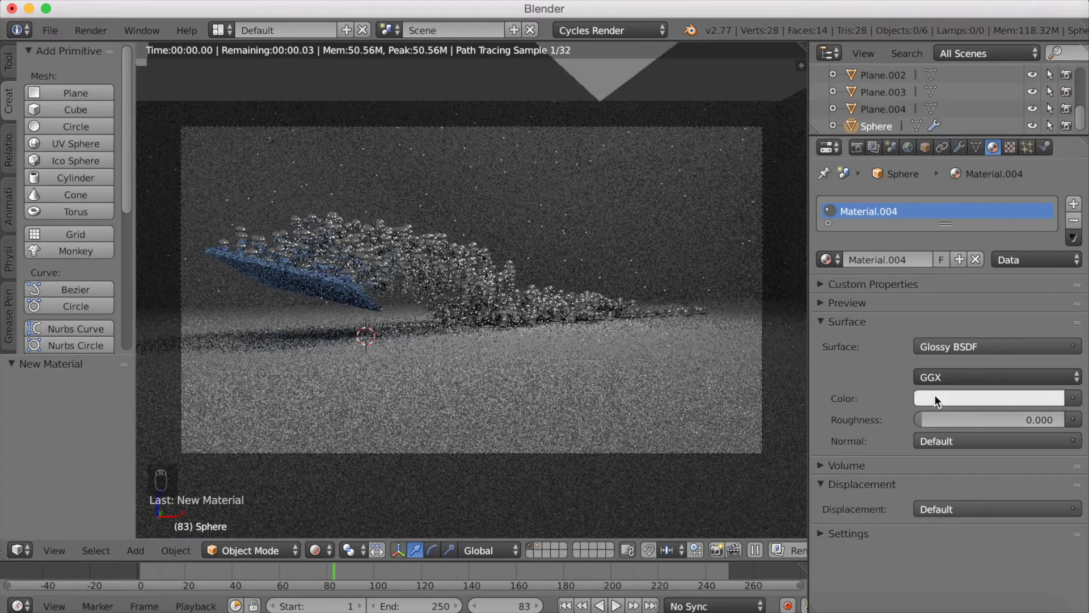
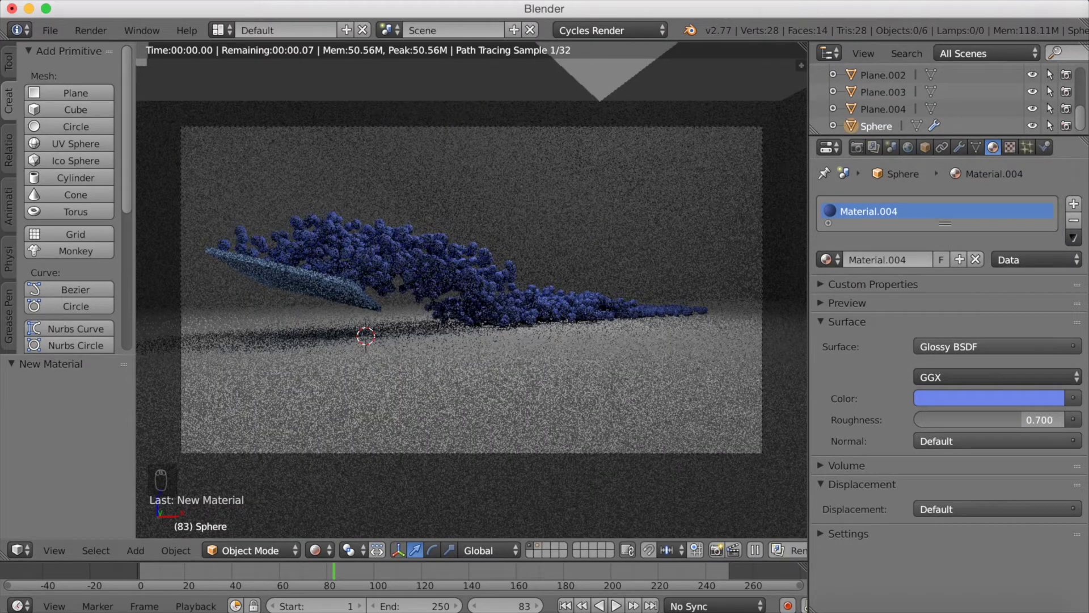
{"action": "left_click_drag", "start_coordinate": [589, 397], "coordinate": [574, 388]}
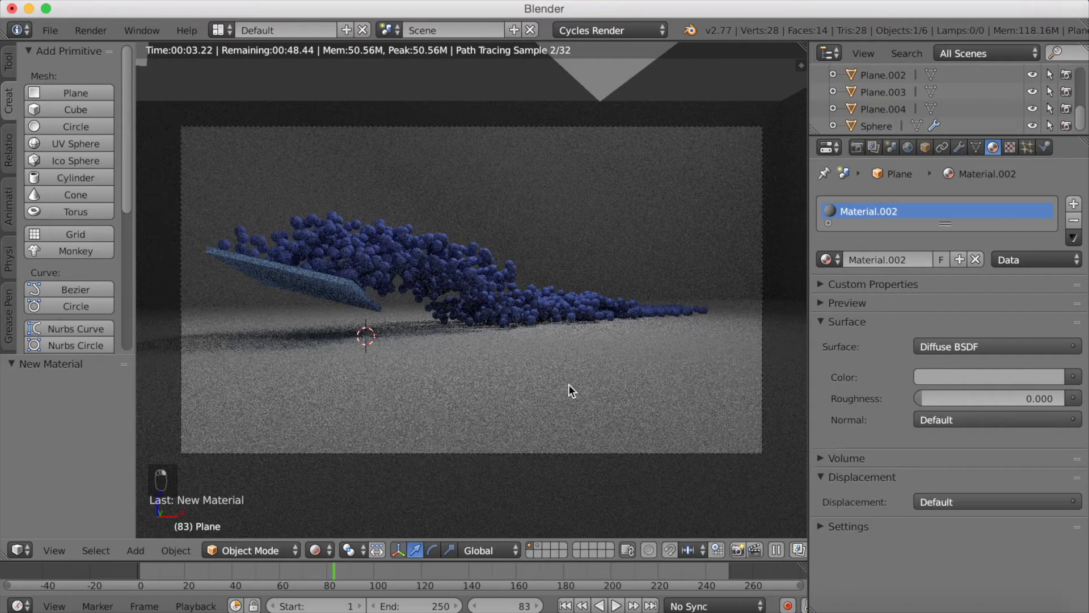
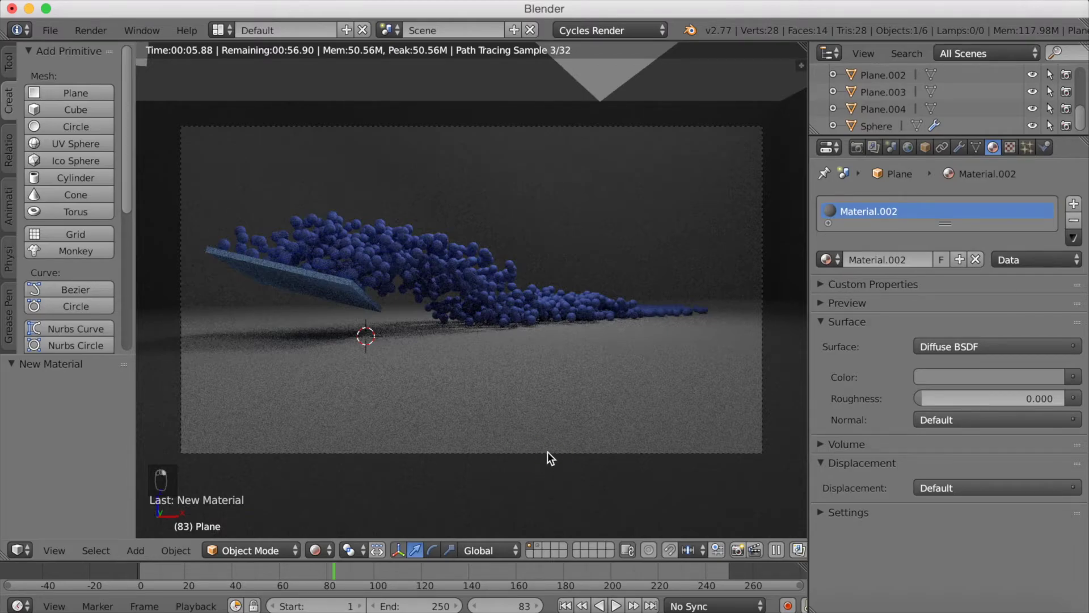
Step: Fly the camera (Shift+F) closer and lower toward the spilling spheres
{"action": "key", "text": "shift+f"}
{"action": "scroll", "scroll_direction": "up", "scroll_amount": 3}
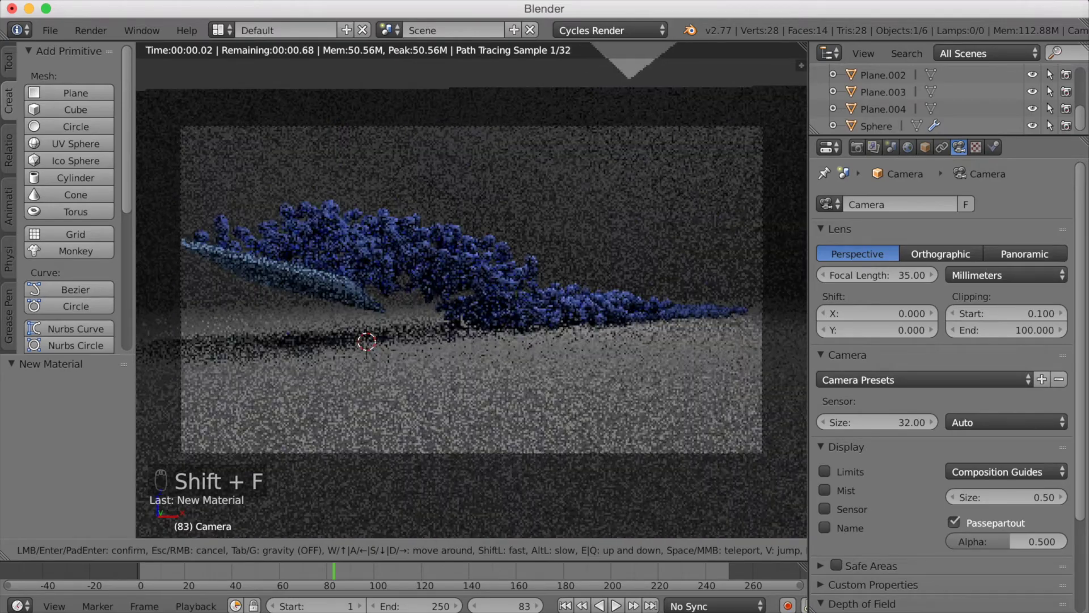
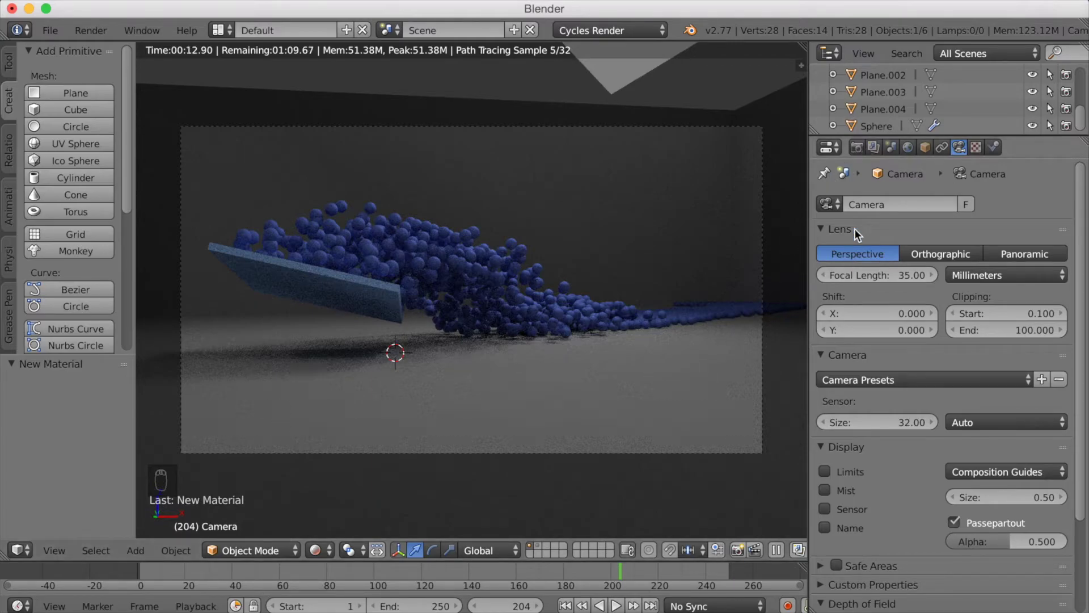
Step: Change the floor's Material.002 surface from Diffuse BSDF to Glossy BSDF
{"action": "left_click_drag", "start_coordinate": [721, 344], "coordinate": [890, 62]}
{"action": "left_click", "coordinate": [890, 62]}
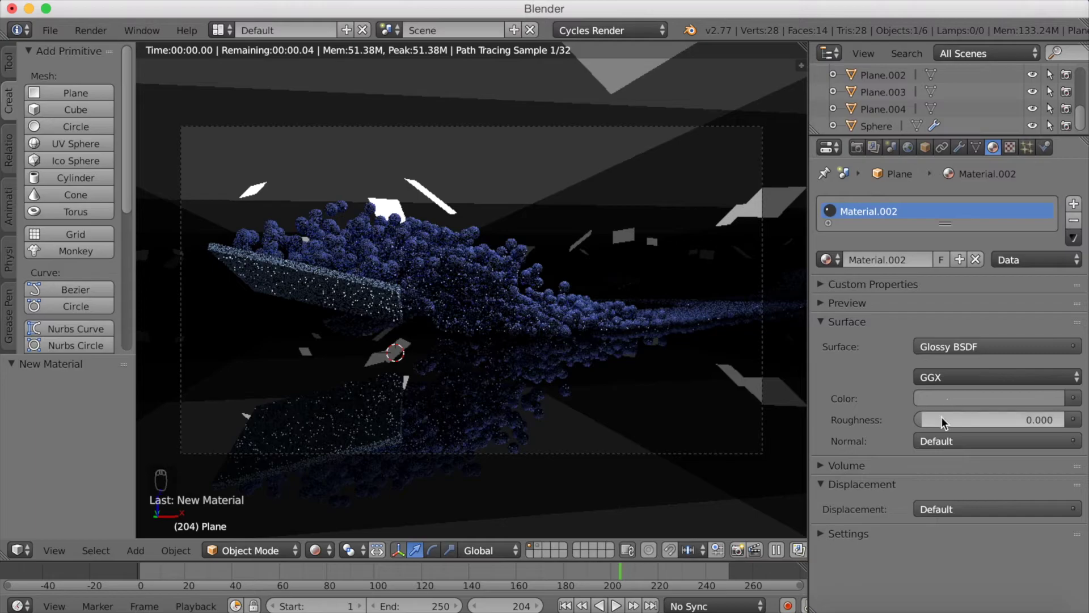